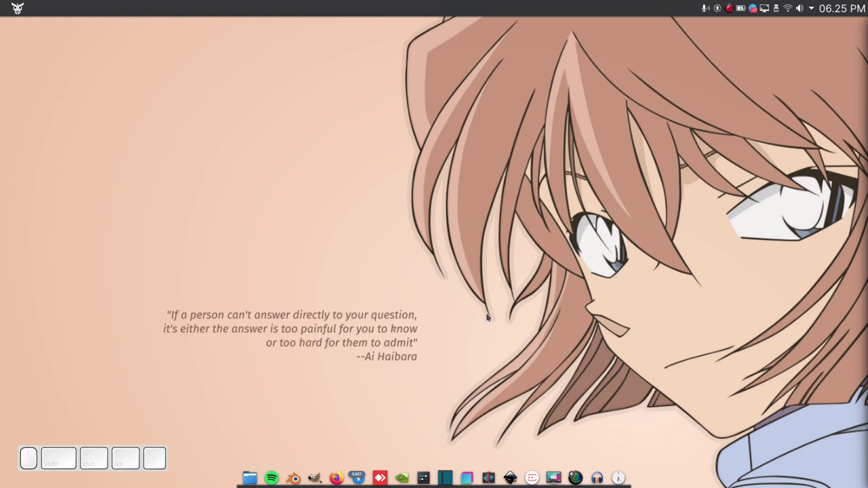
Step: Launch Firefox from the dock showing the raniaamina/inkporter GitHub repository page
click(339, 474)
click(260, 230)
click(155, 186)
scroll(down, 3)
scroll(up, 3)
click(756, 41)
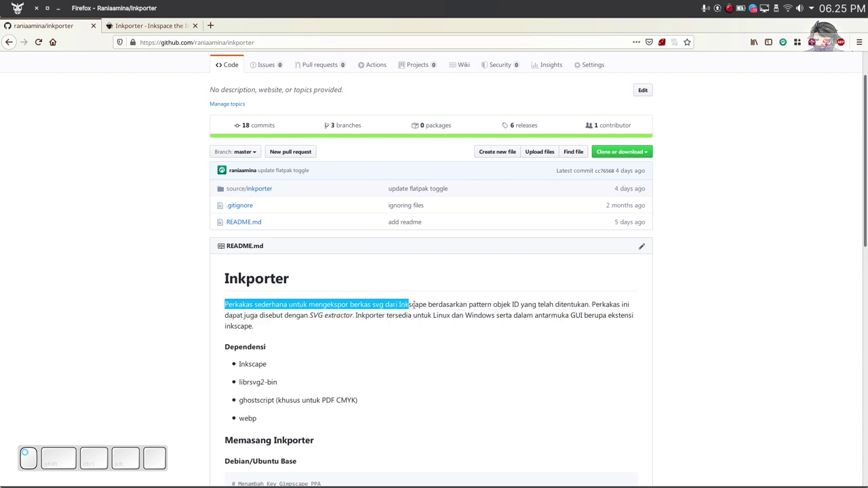
Step: Review the Inkporter readme and its inkscape.org gallery tab, then minimize Firefox to the desktop
click(756, 42)
click(756, 41)
click(756, 42)
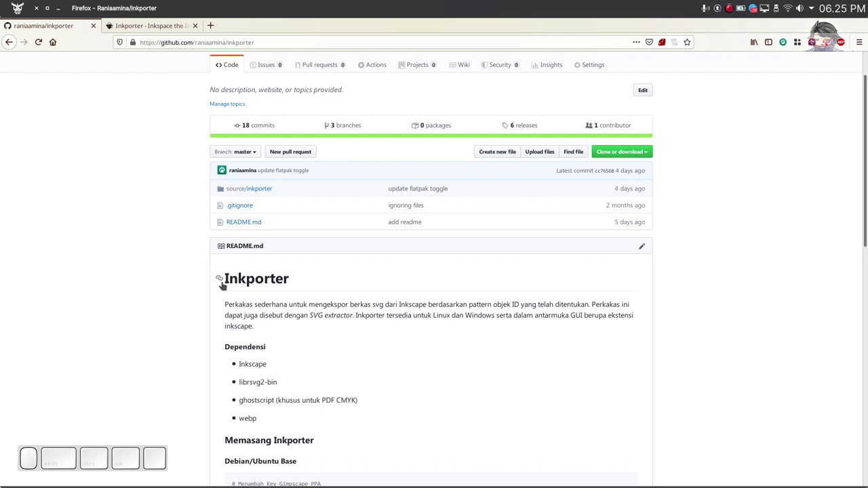
scroll(up, 3)
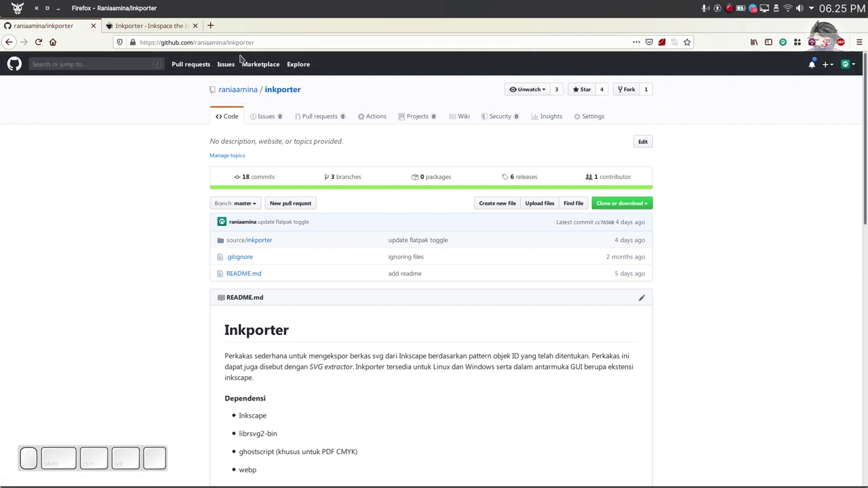
click(167, 27)
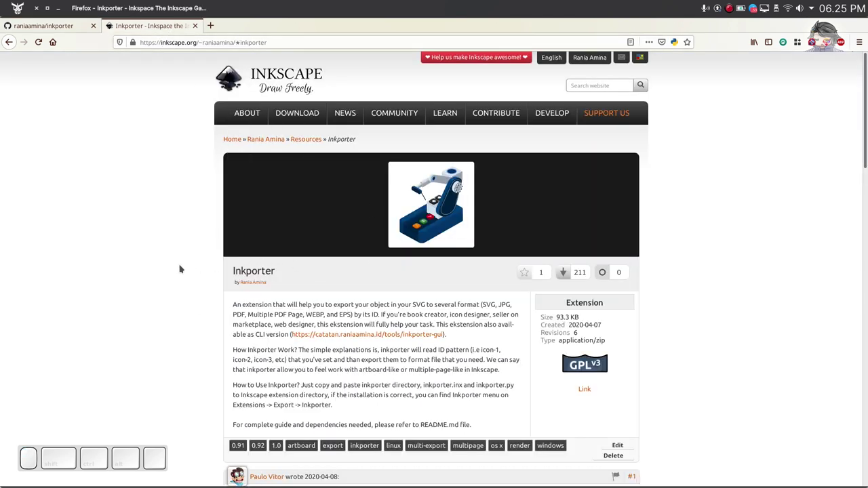
scroll(up, 3)
click(243, 77)
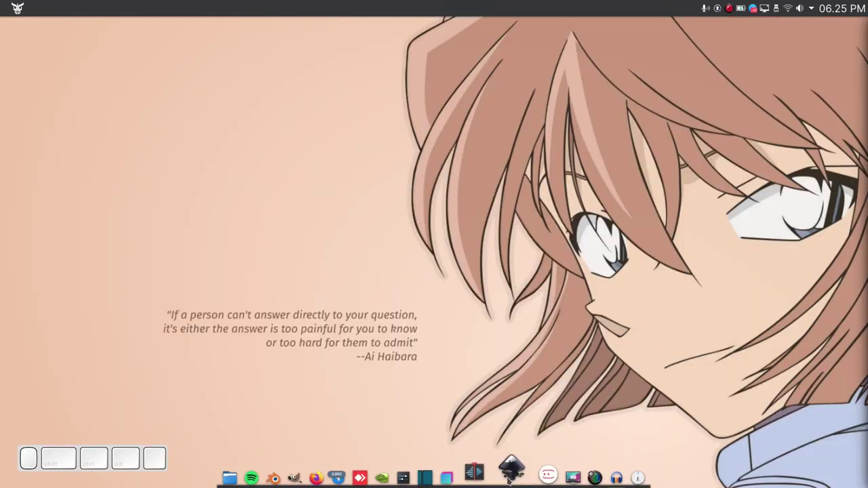
Step: Switch to the zect-landing-page document and look over the landing page design
click(510, 478)
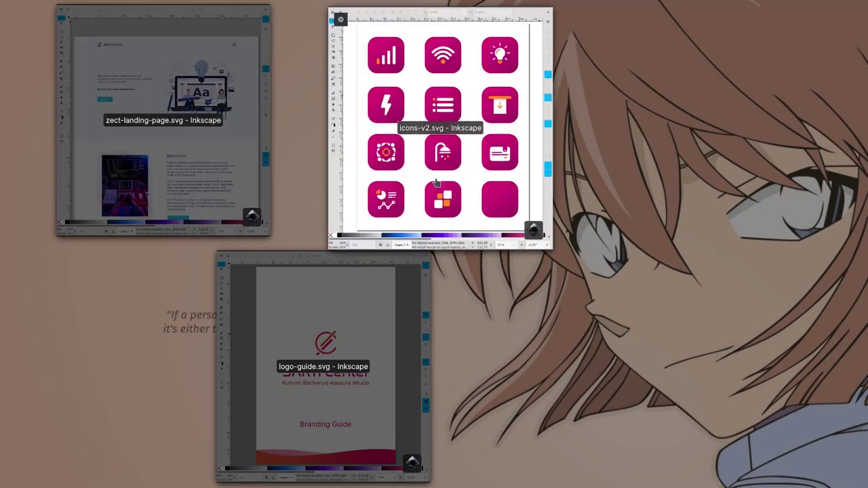
click(514, 472)
scroll(down, 3)
scroll(up, 3)
scroll(down, 3)
scroll(up, 3)
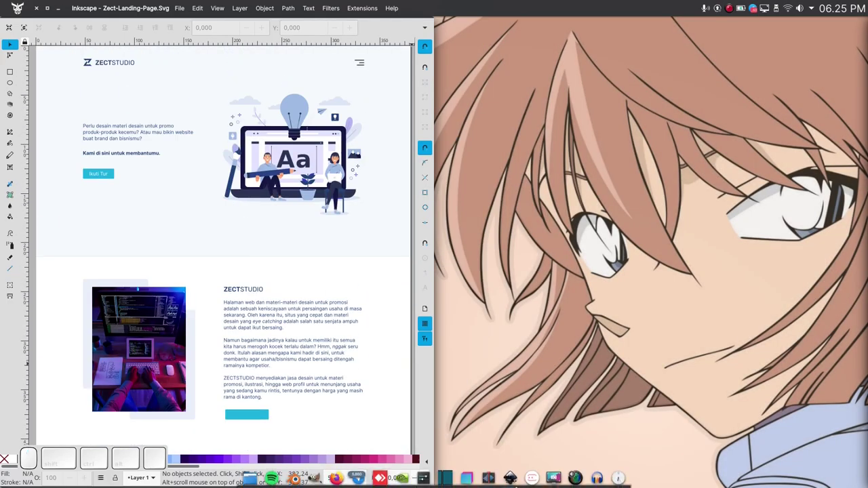
Step: Switch to the logo-guide.svg branding guide document and look it over
click(227, 189)
click(381, 360)
scroll(down, 3)
scroll(up, 3)
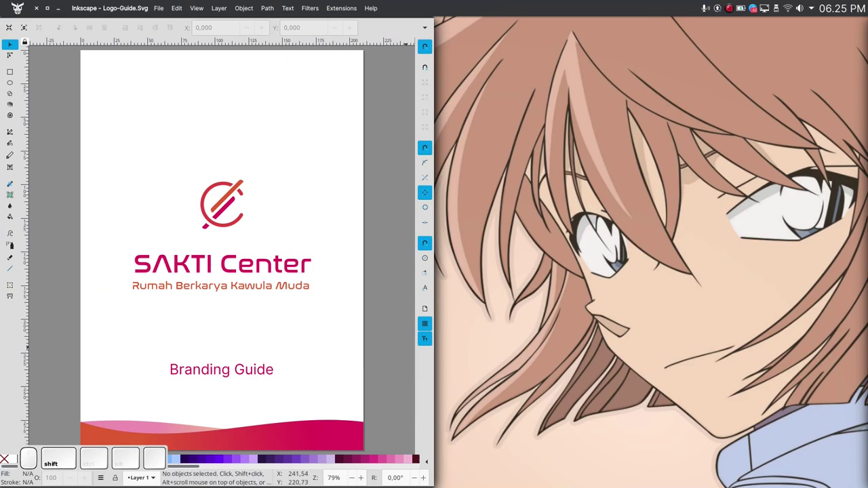
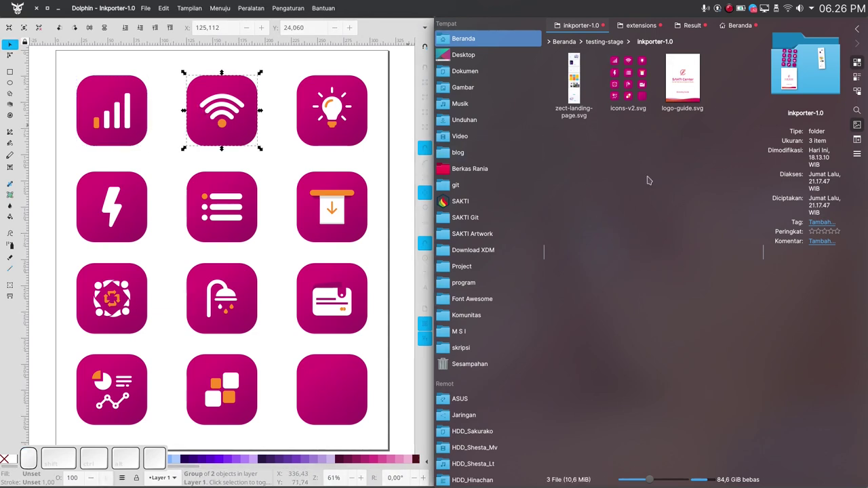
Step: Focus the icons-v2 sheet and show Object Properties for a selected icon to read its ID
click(630, 211)
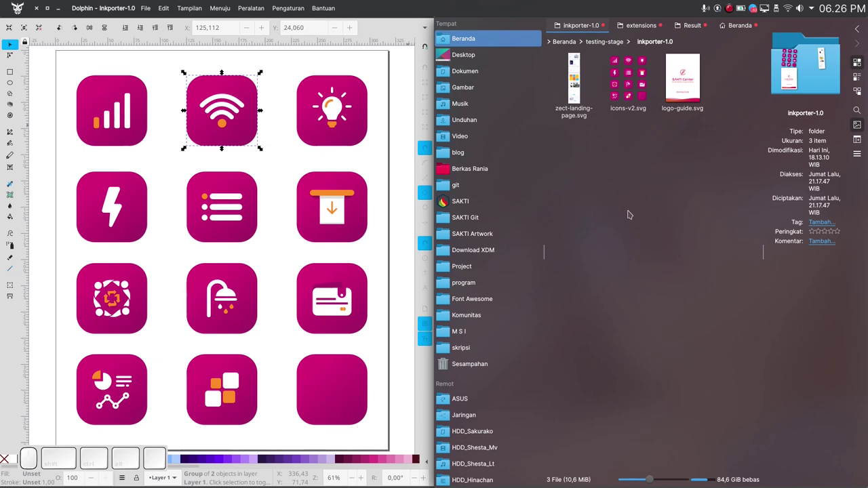
click(243, 165)
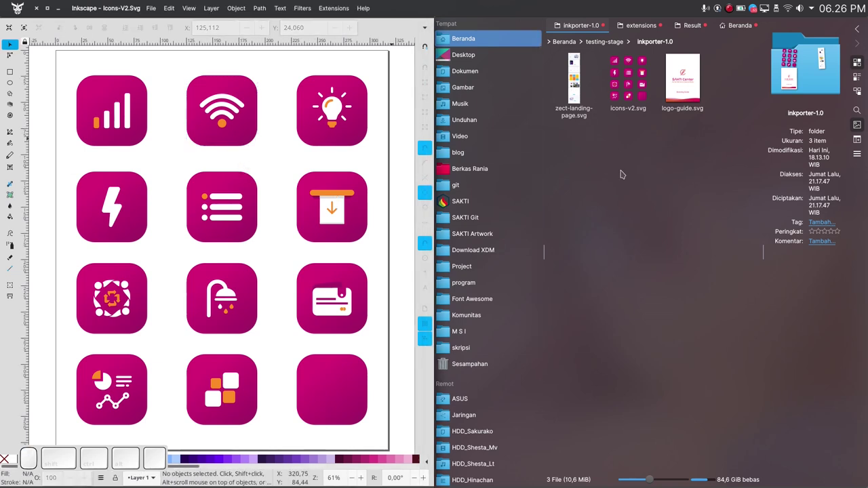
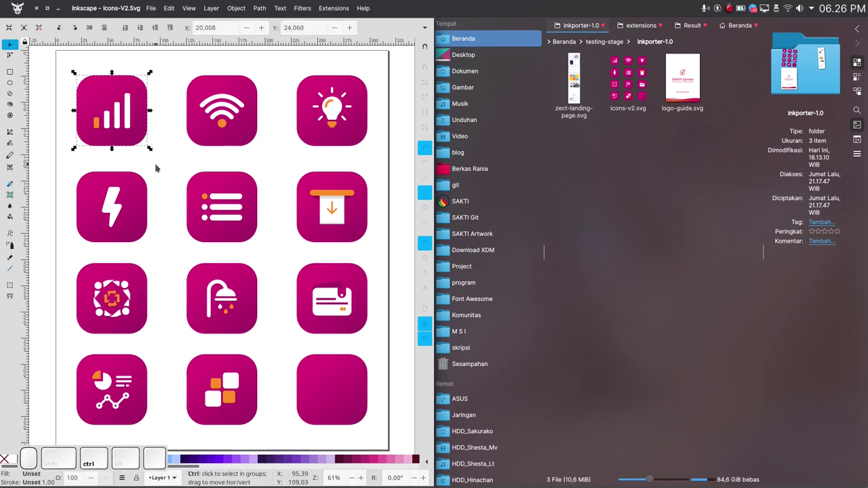
key(ctrl+shift+o)
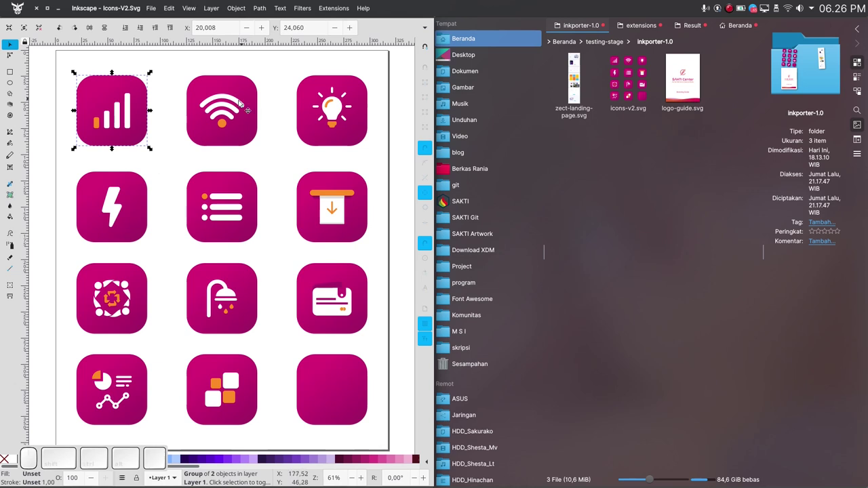
click(165, 87)
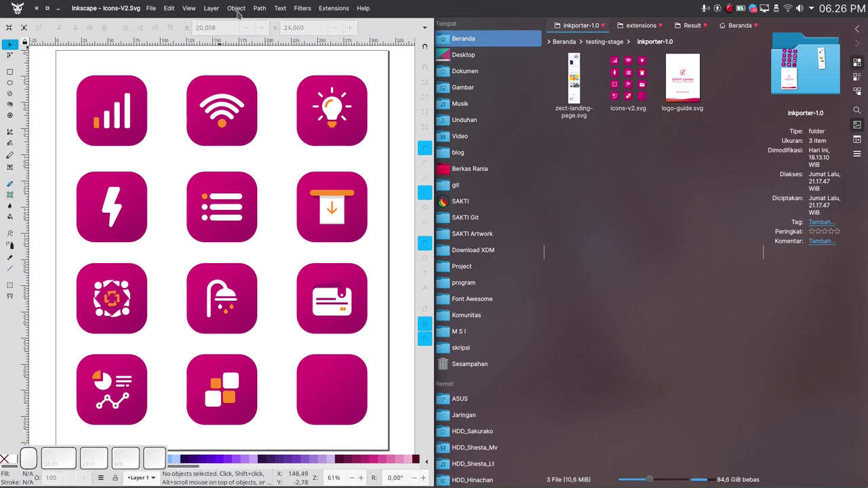
click(175, 110)
key(ctrl+shift+o)
click(476, 102)
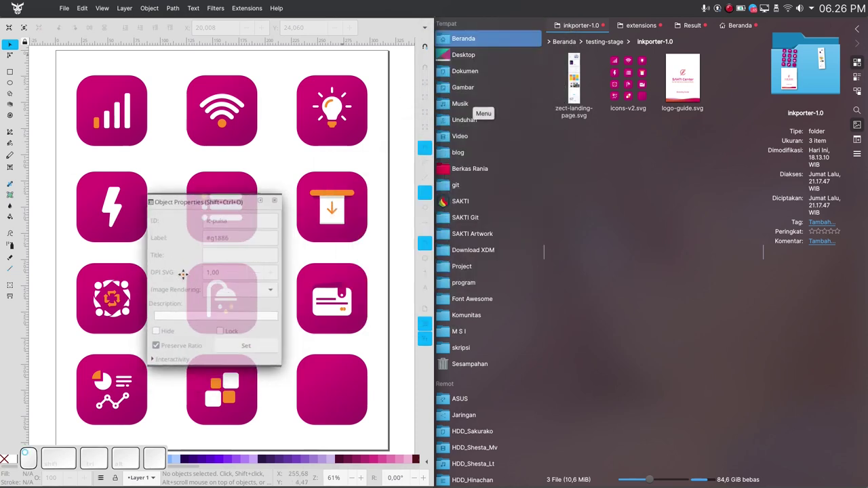
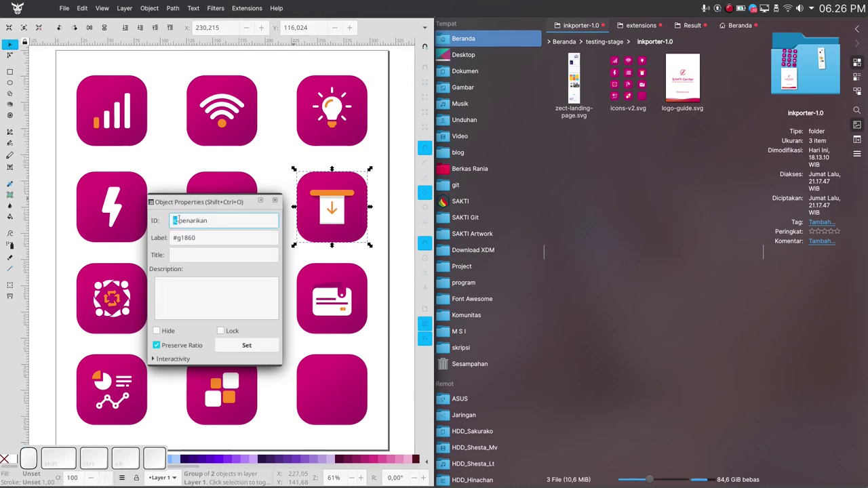
Step: Check the signal-bars and lightning icon IDs (ic-paket-data, ic-listrik-prabayar), then head to Extensions
click(140, 139)
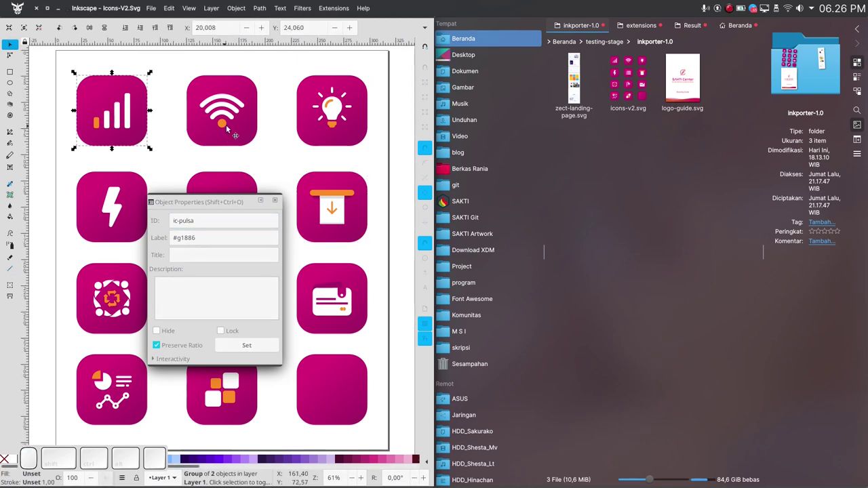
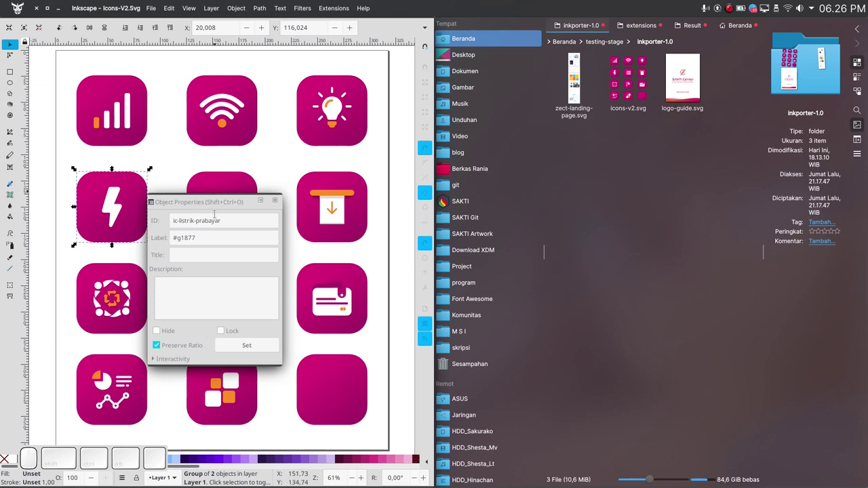
click(217, 210)
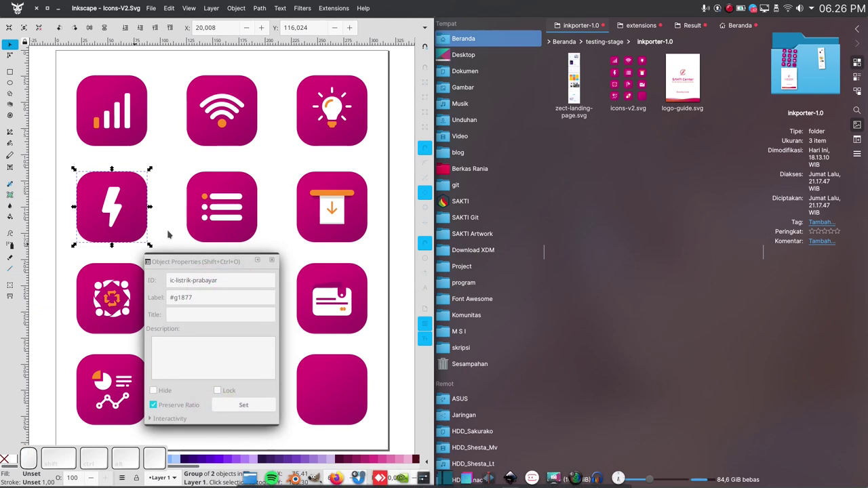
click(335, 9)
click(342, 93)
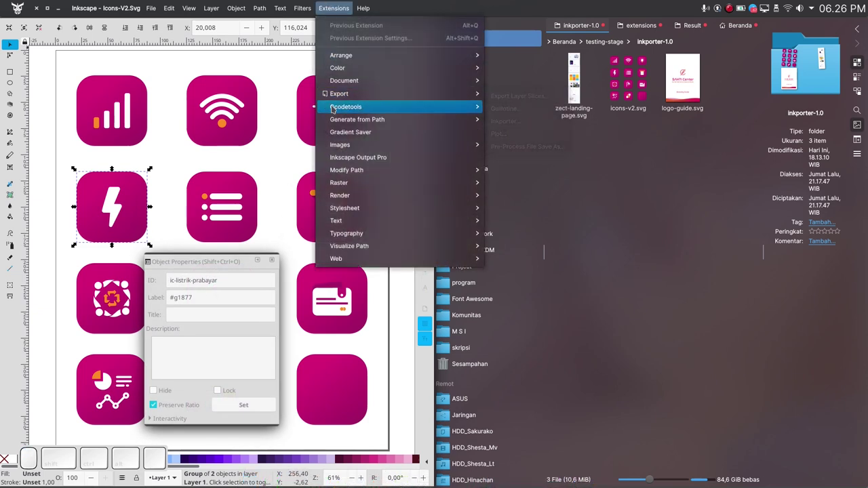
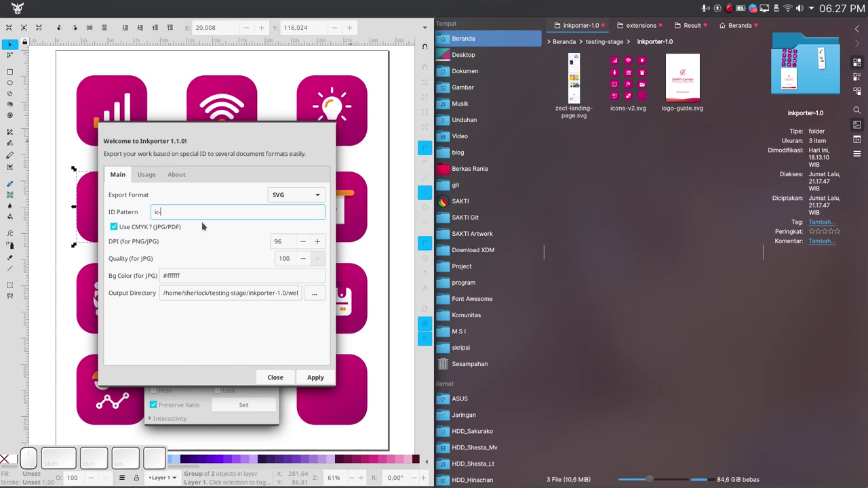
Step: Run Inkporter with format SVG, ID pattern ic-, output directory inkporter-1.0/ekspor
click(310, 196)
click(297, 194)
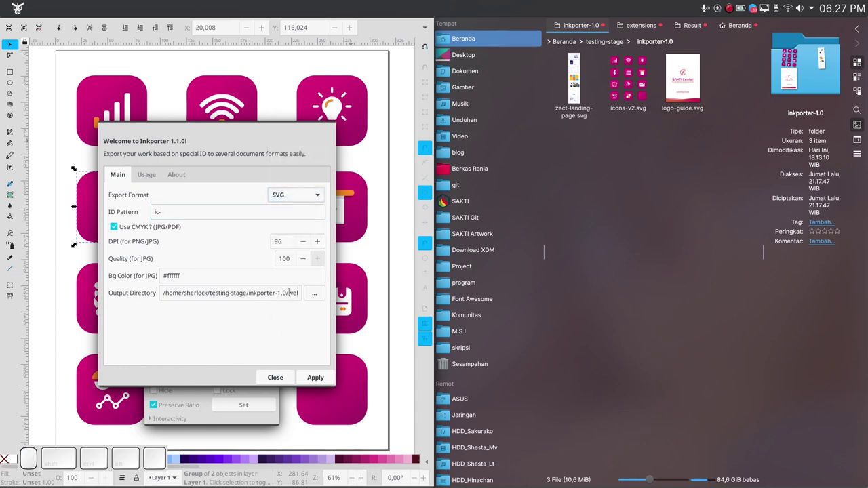
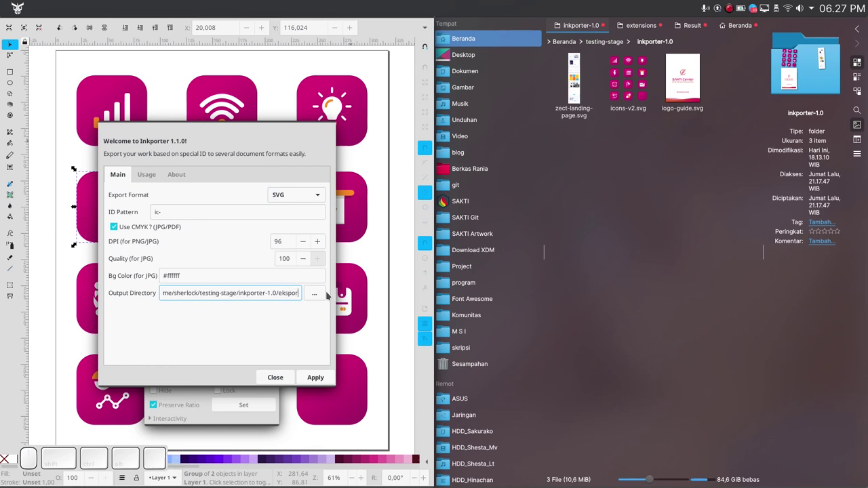
click(323, 378)
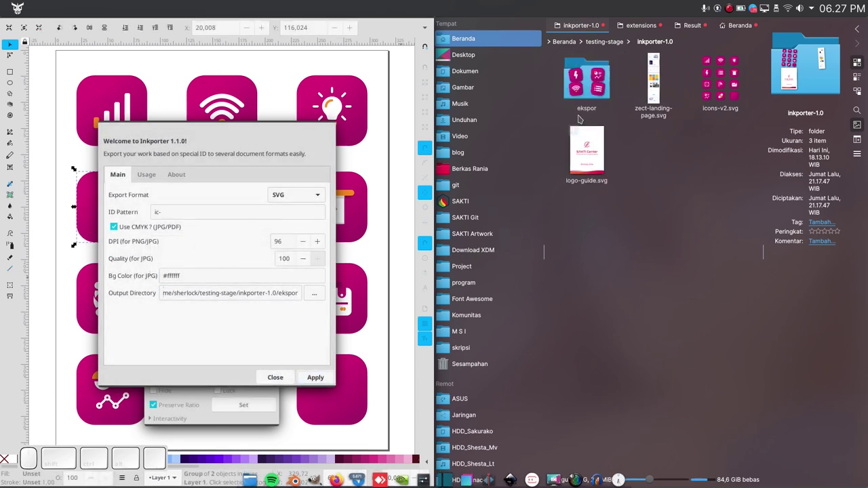
Step: Browse the new ekspor folder and look through the twelve exported ic- SVG icons
click(590, 95)
click(660, 321)
scroll(down, 3)
scroll(up, 3)
click(587, 85)
click(659, 89)
click(713, 90)
click(726, 147)
click(718, 222)
click(726, 281)
click(648, 295)
click(600, 298)
Step: Export the ic- icons again through Inkporter as PNG files into the ekspor folder
click(311, 202)
click(301, 153)
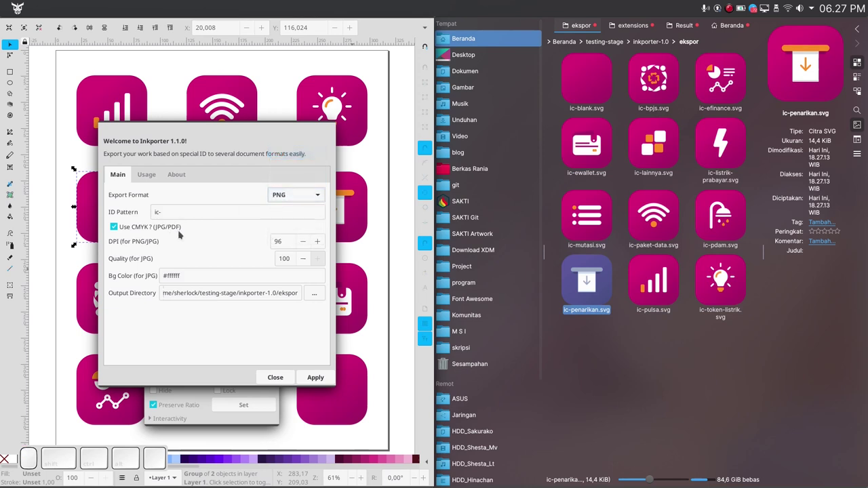
click(313, 376)
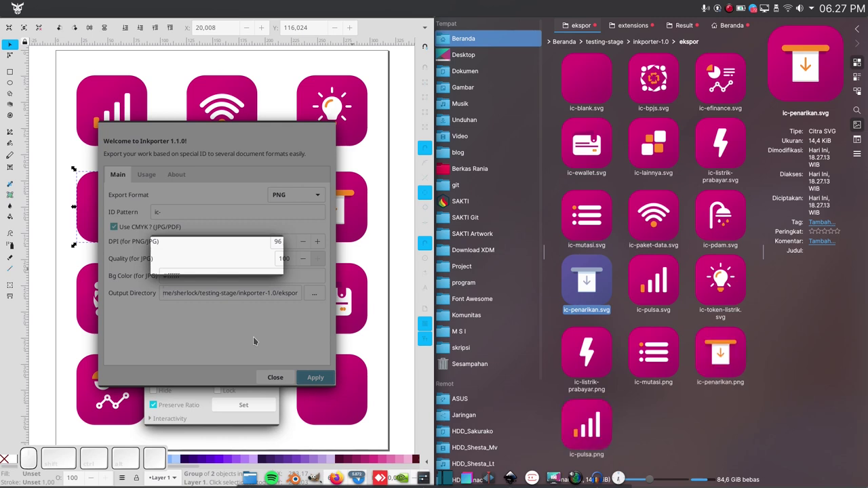
scroll(down, 3)
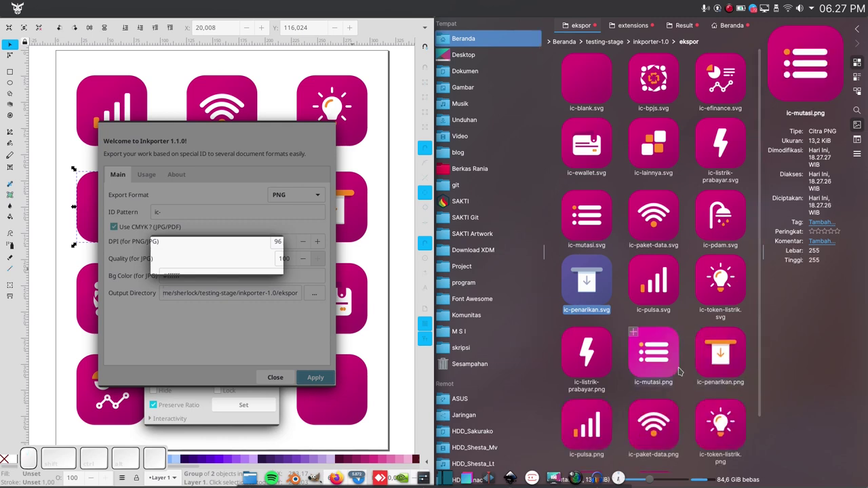
scroll(down, 3)
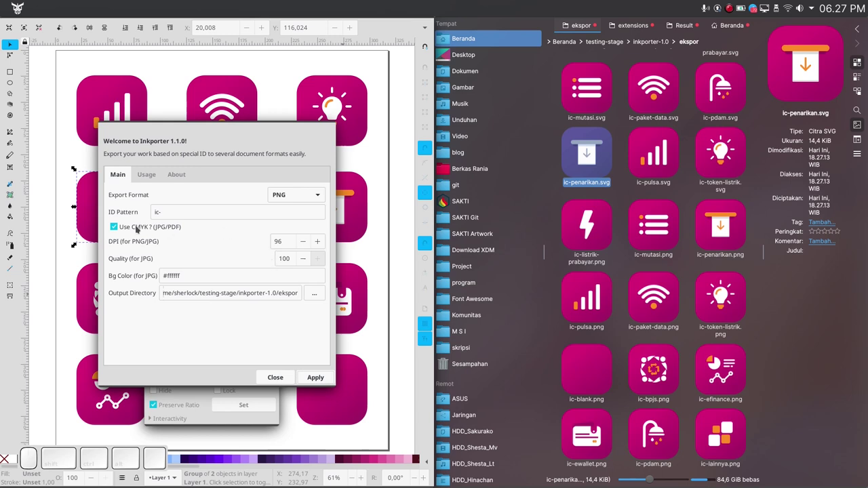
Step: Export the icons as RGB JPGs (Use CMYK off) into ekspor/jpg-rgb
click(116, 228)
click(308, 195)
click(294, 209)
click(117, 226)
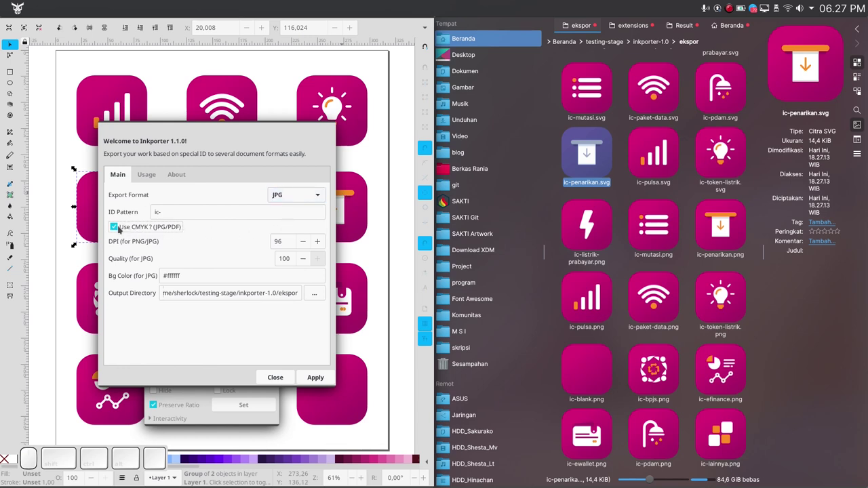
click(117, 227)
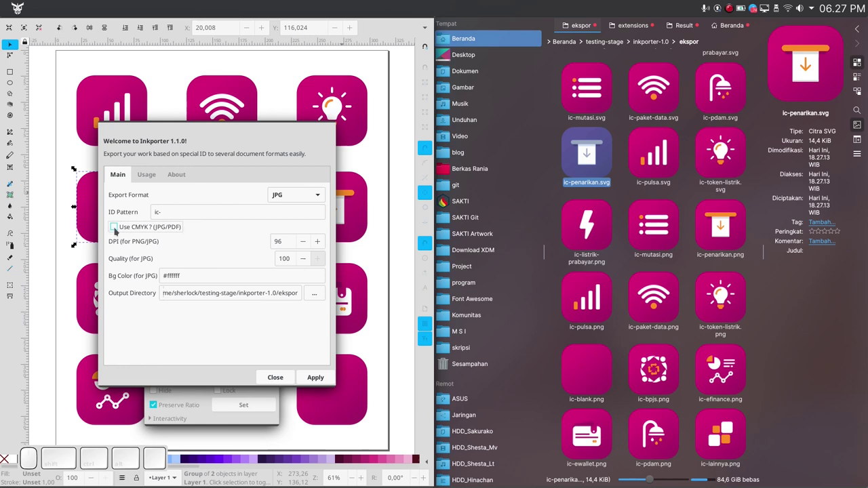
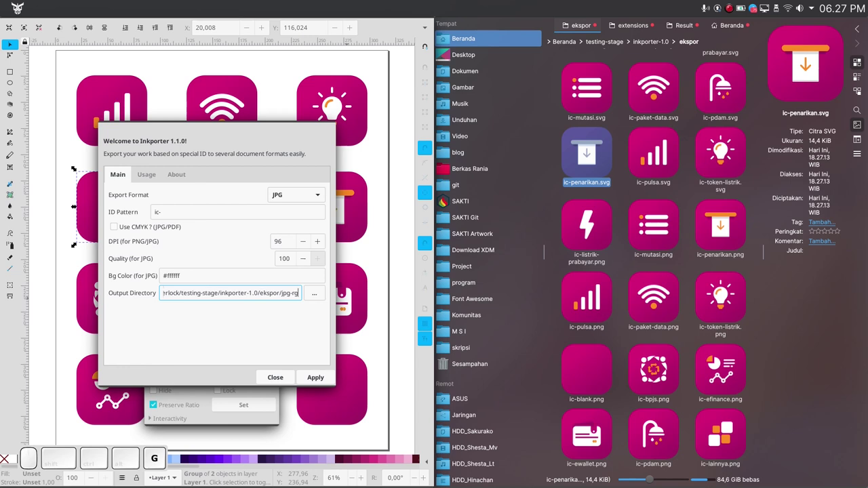
key(b)
click(323, 379)
scroll(up, 3)
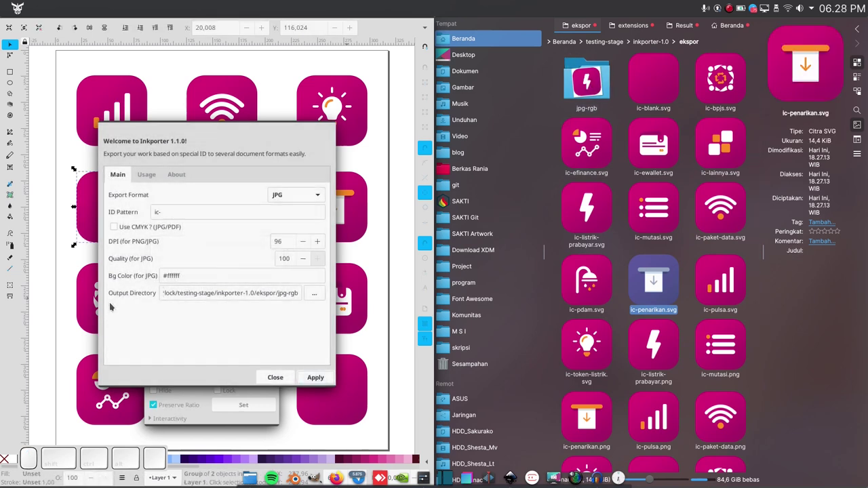
Step: Export the icons as CMYK JPGs into ekspor/jpg-cmyk and check the folder contents
click(287, 388)
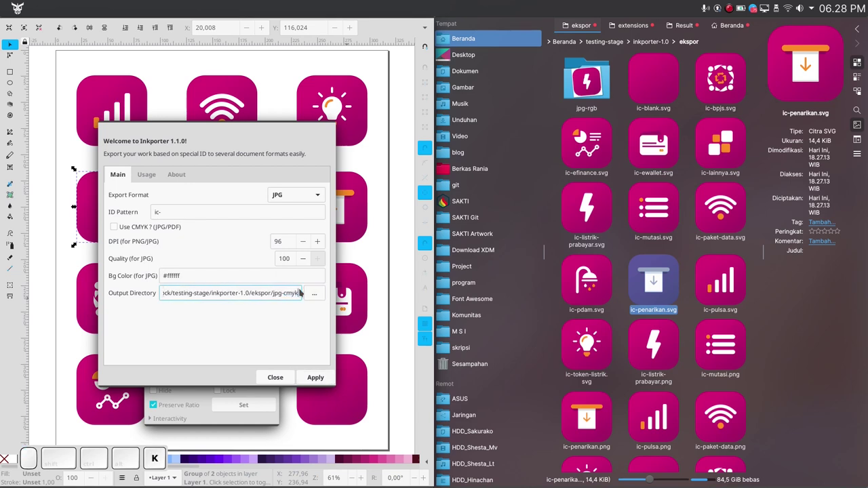
click(120, 227)
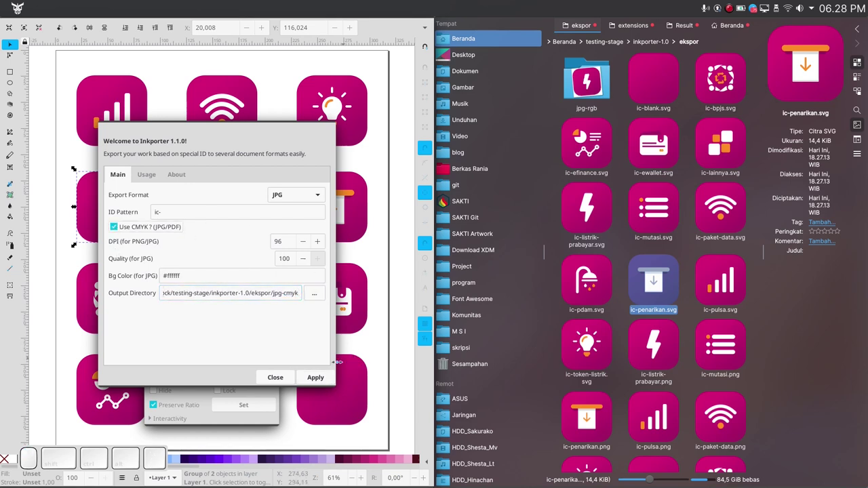
click(322, 375)
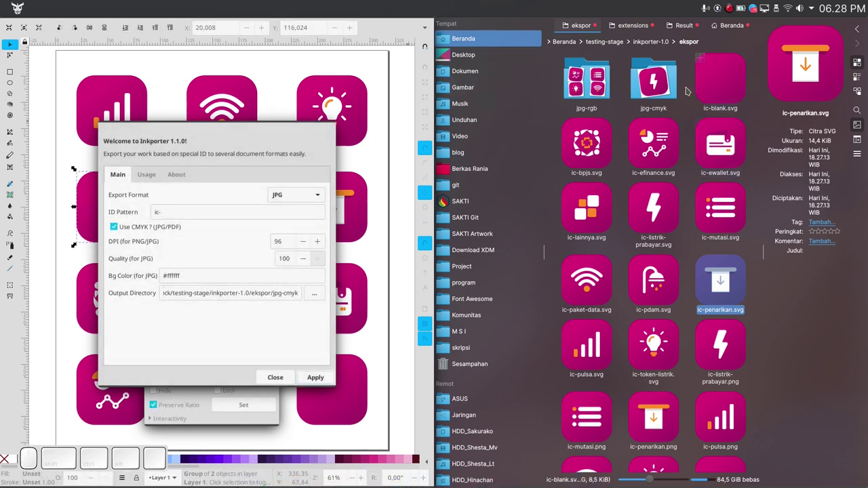
click(649, 91)
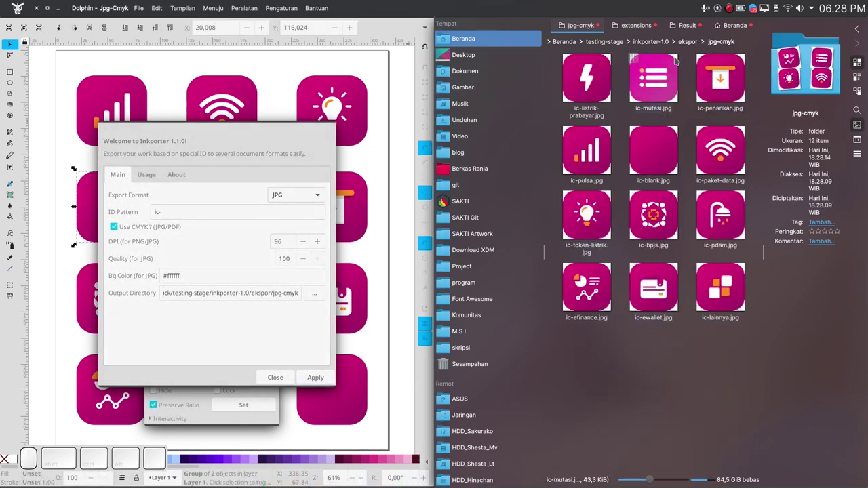
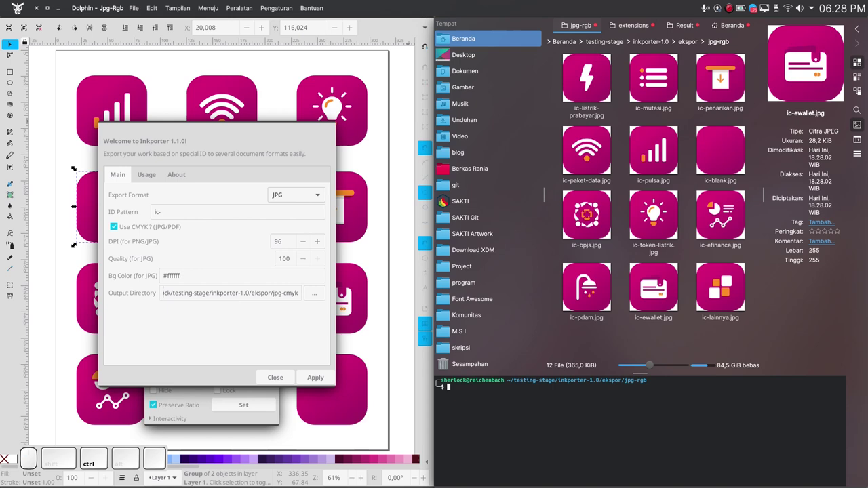
Step: Run identify ic-blank.jpg in Dolphin's terminal, confirming a 255x255 8-bit sRGB JPEG
scroll(up, 3)
scroll(up, 3)
key(BackSpace)
key(Tab)
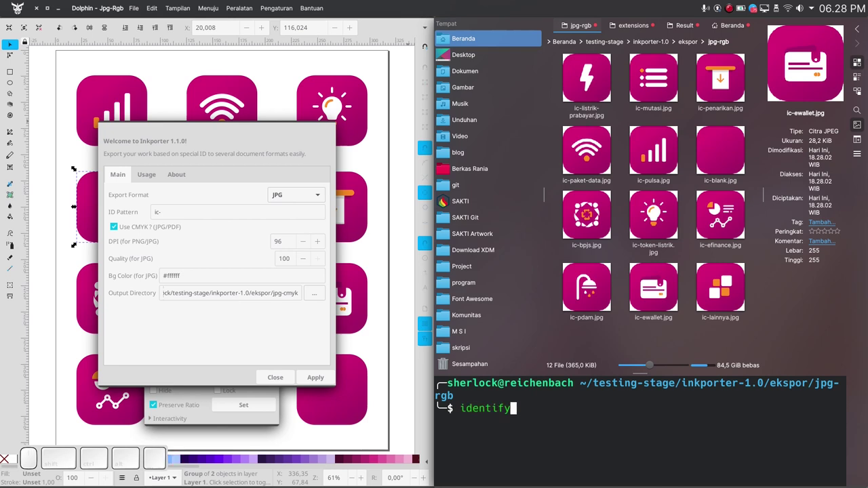
key(ctrl+l)
key(ctrl+space)
key(ctrl+Tab)
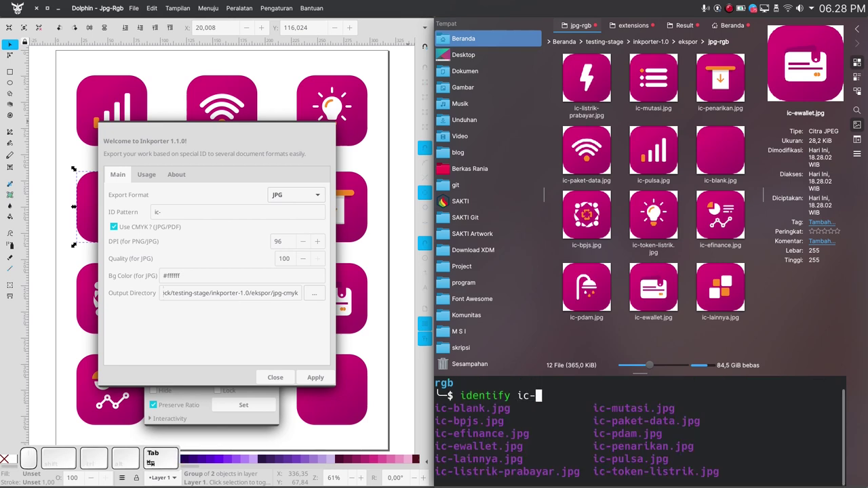
key(Return)
key(Return)
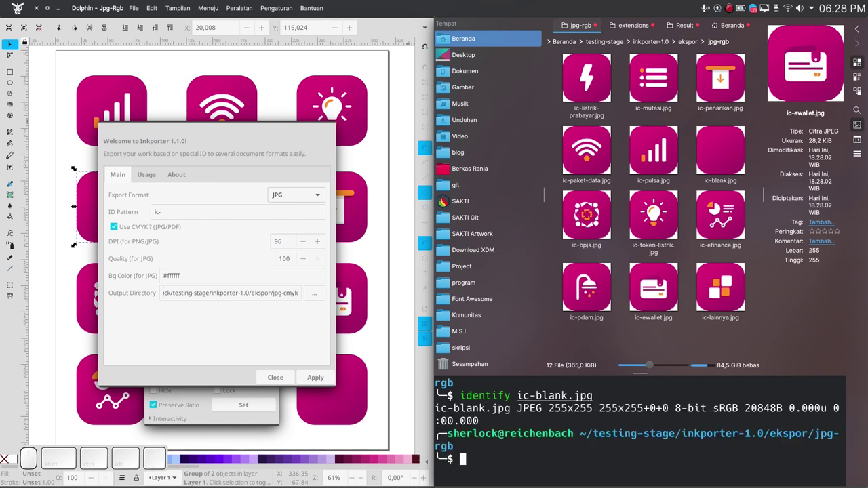
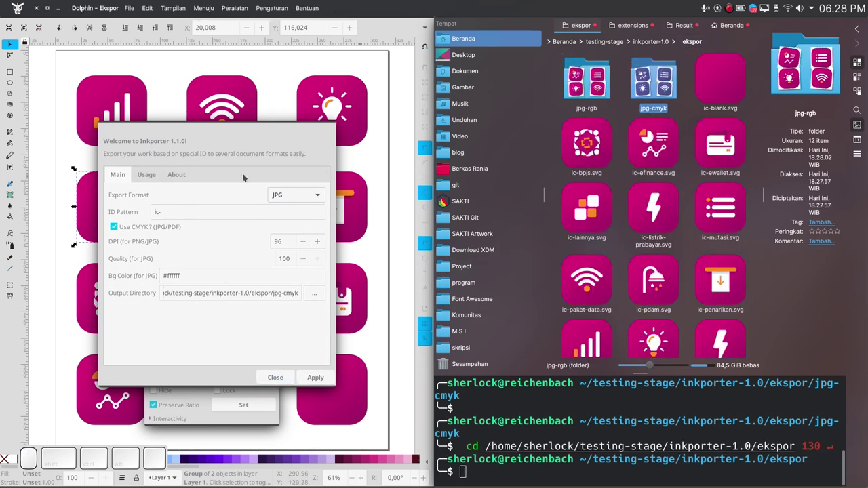
Step: Export the icons as EPS files into a new ekspor/eps folder via Inkporter
click(294, 193)
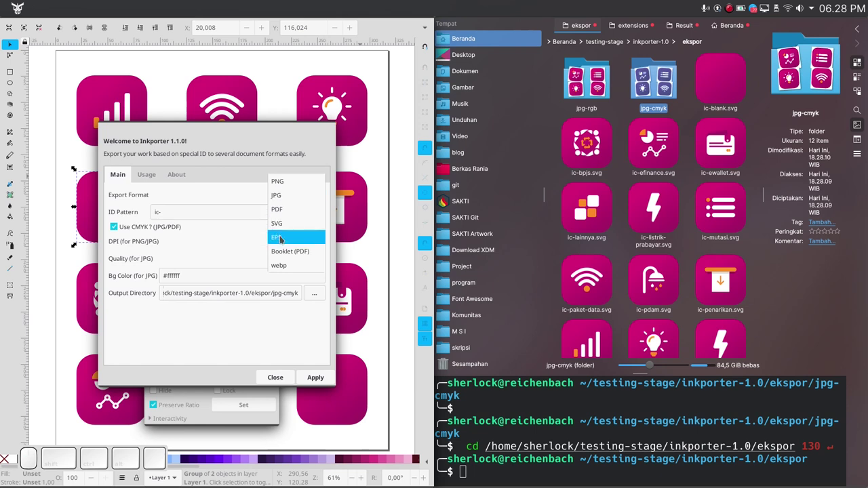
click(282, 237)
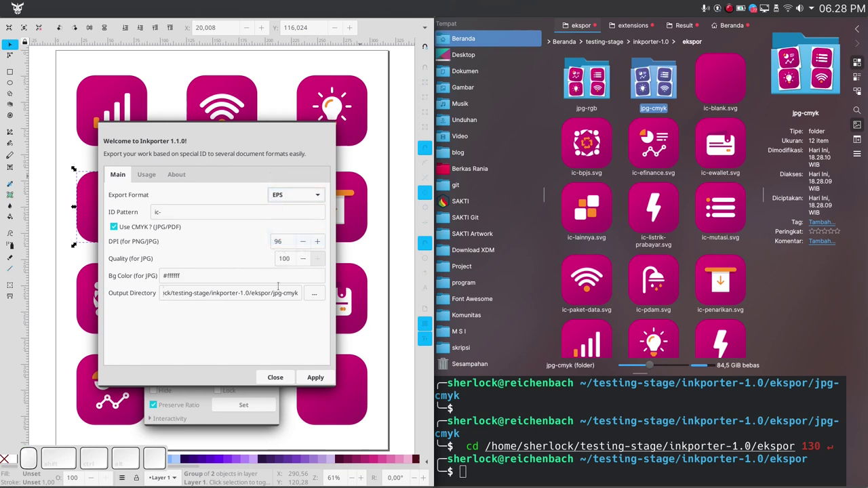
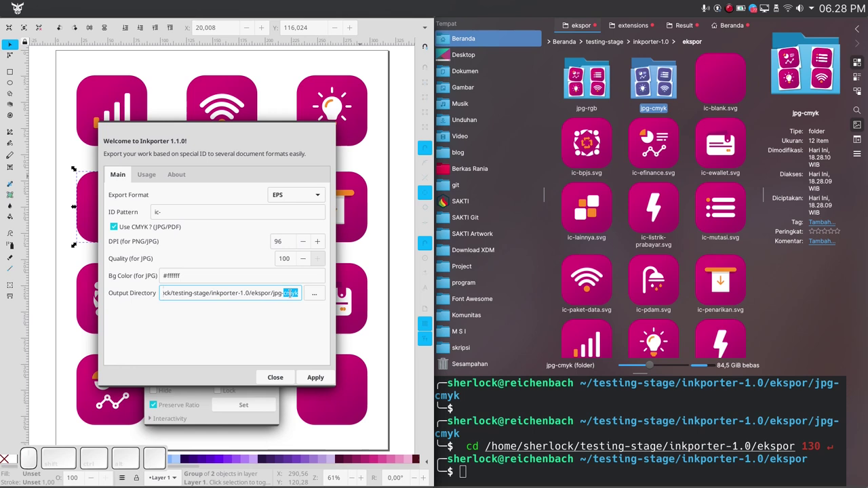
key(BackSpace)
key(ctrl+e)
key(s)
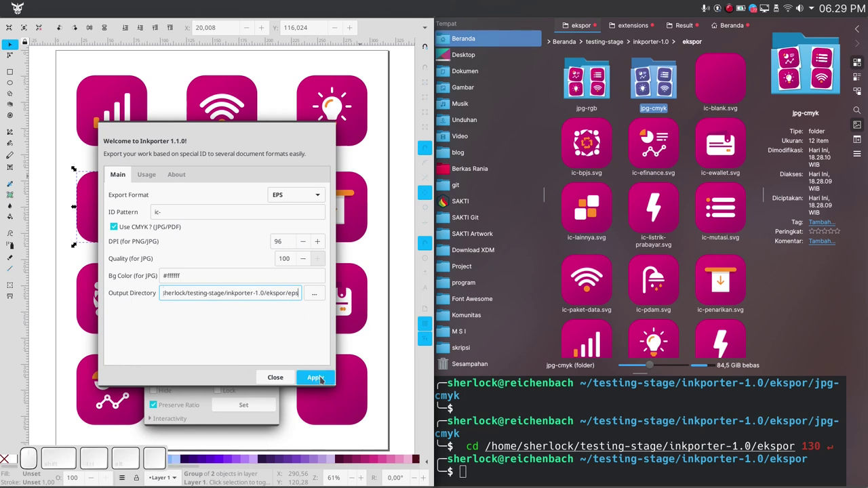
click(287, 388)
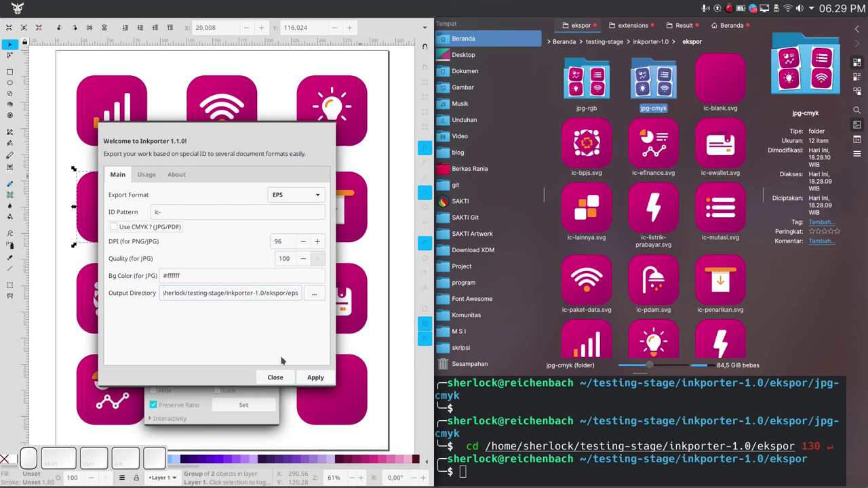
click(320, 375)
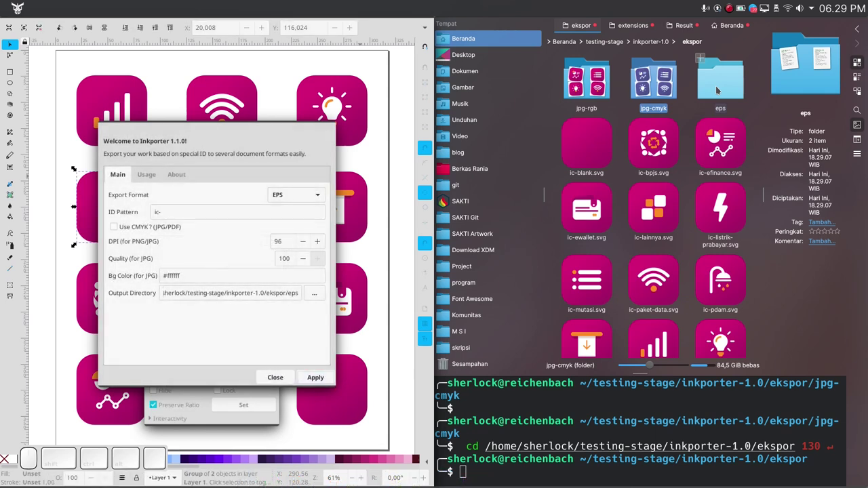
Step: Preview ic-listrik-prabayar.eps from the eps folder in Inkscape, then close it without saving
click(722, 90)
click(592, 86)
right_click(592, 85)
click(617, 95)
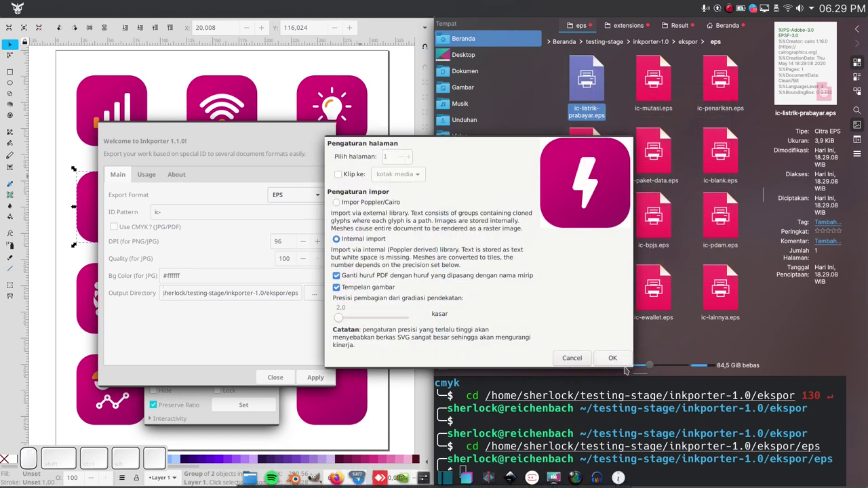
click(626, 361)
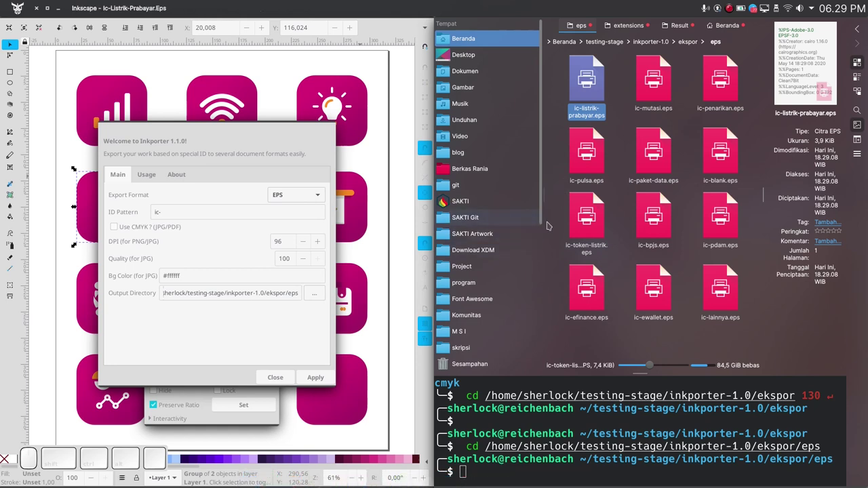
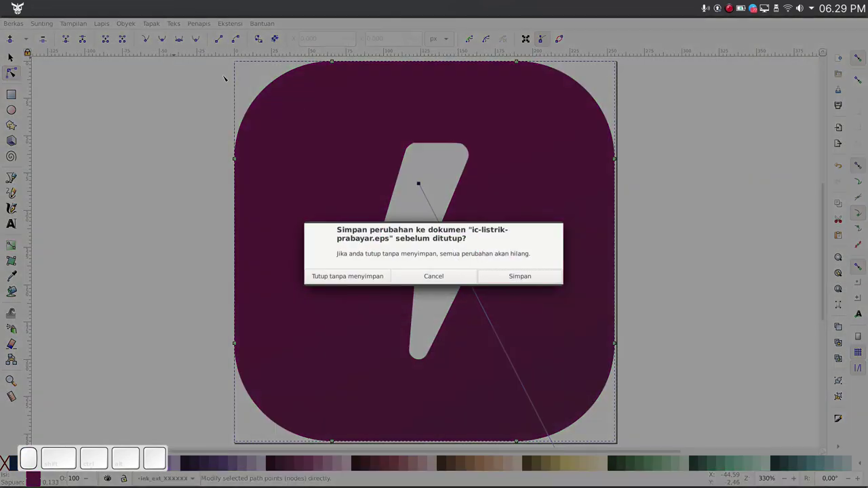
click(362, 276)
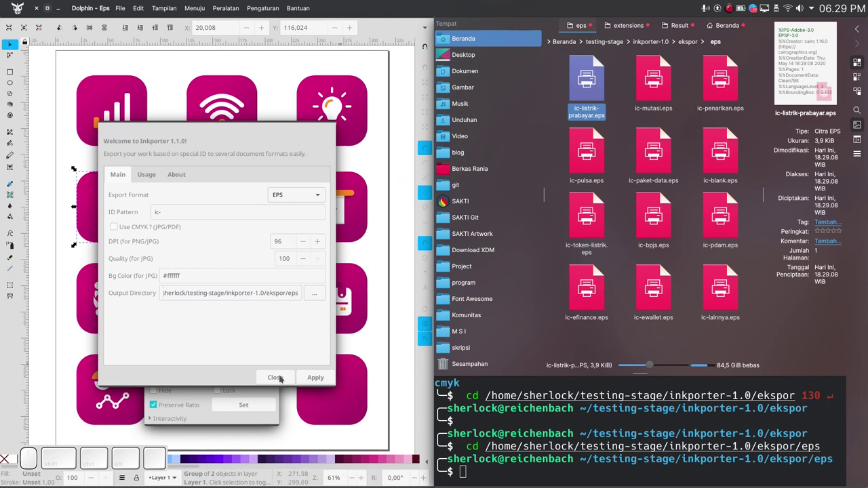
Step: Close the Inkporter window and the Object Properties panel on the icons-v2 sheet
click(281, 377)
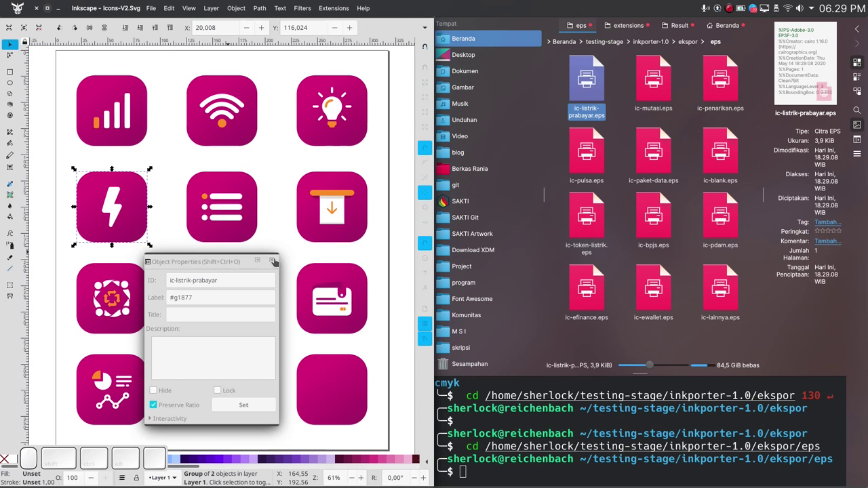
click(280, 264)
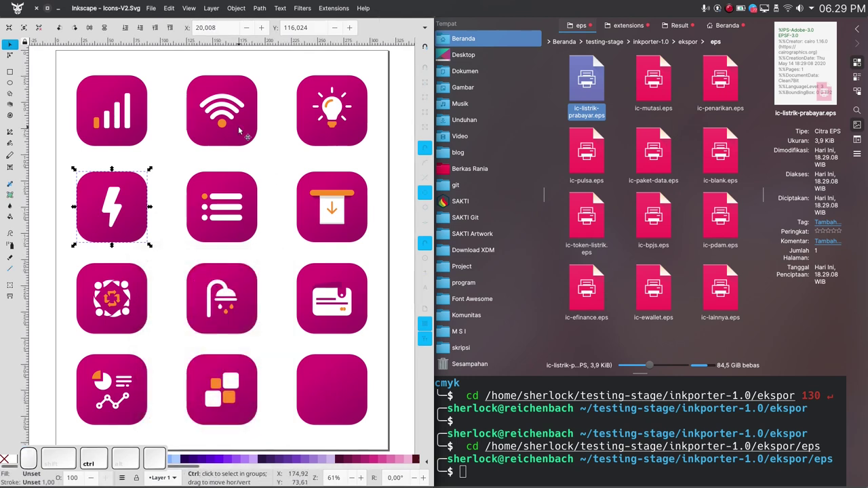
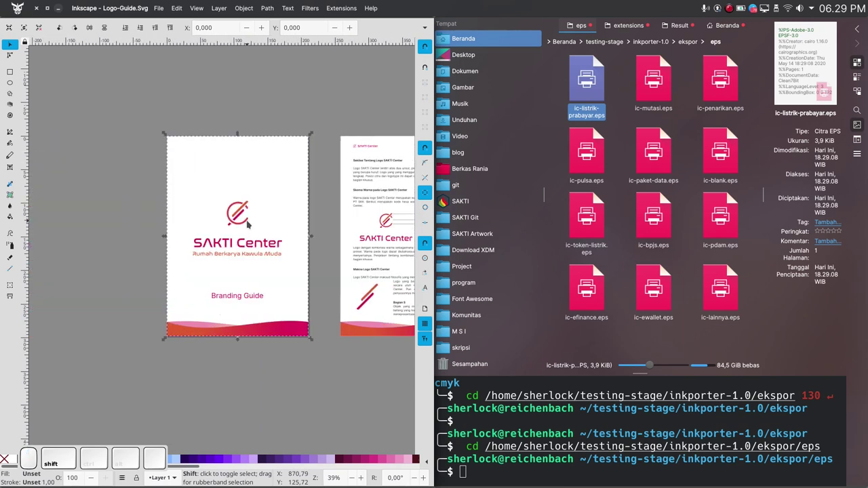
Step: Zoom and pan the canvas to bring the branding guide's page groups into view
click(166, 232)
click(165, 232)
scroll(down, 3)
click(233, 114)
scroll(down, 3)
scroll(down, 3)
scroll(down, 3)
scroll(up, 3)
drag(118, 125, 286, 390)
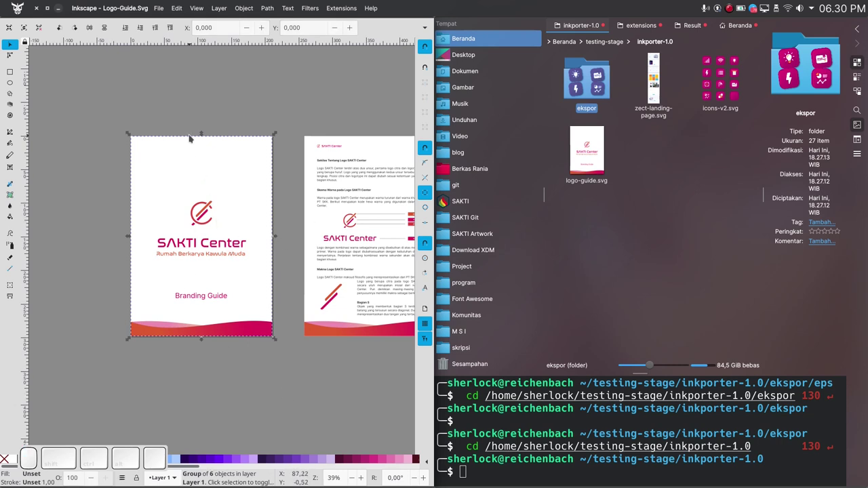
click(173, 103)
scroll(down, 3)
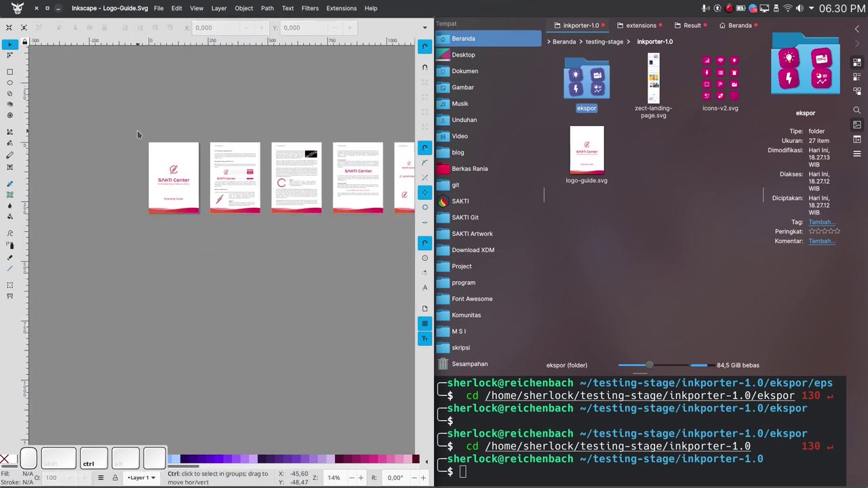
scroll(down, 3)
scroll(up, 3)
scroll(down, 3)
scroll(up, 3)
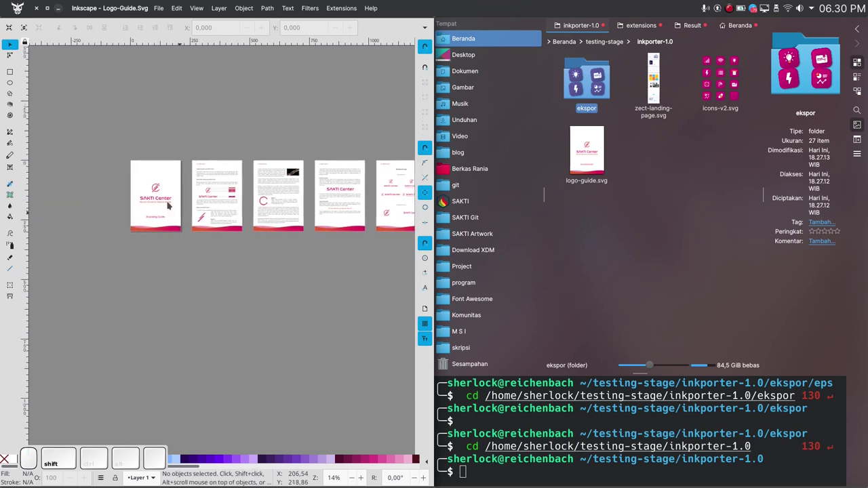
scroll(up, 3)
Step: Inspect the cover page's ID hlm-1 in Object Properties, then the second page's ID hlm-2
click(198, 140)
key(ctrl+shift+o)
key(ctrl+shift+o)
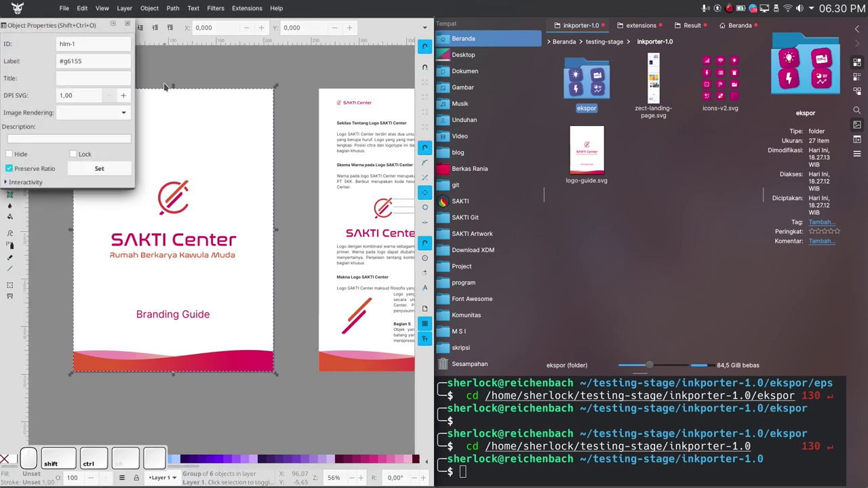
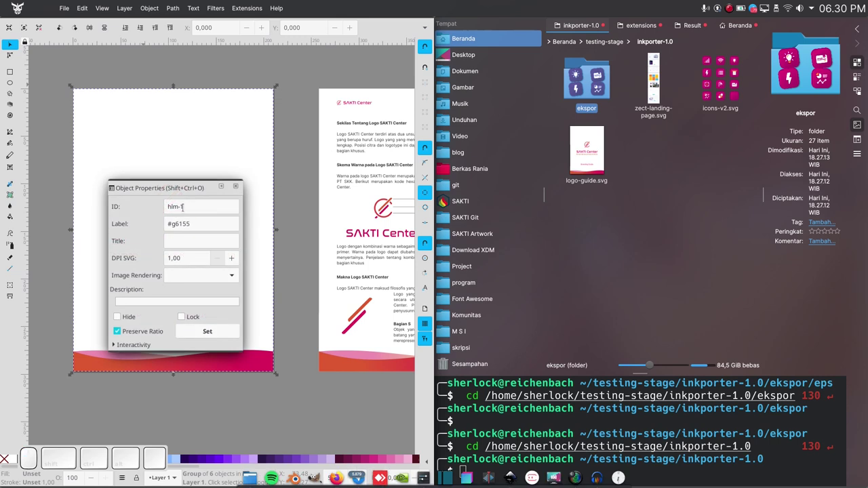
click(345, 131)
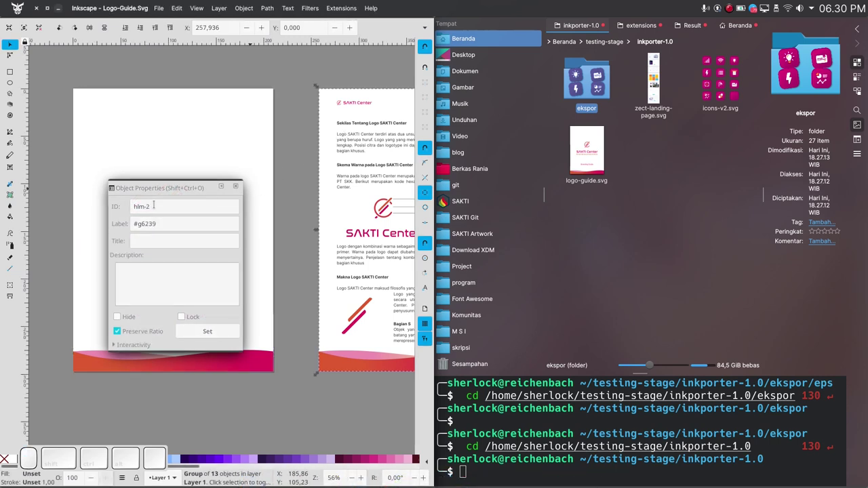
Step: Run Inkporter with PDF format to export the hlm- pages into the buku folder and view it
click(331, 7)
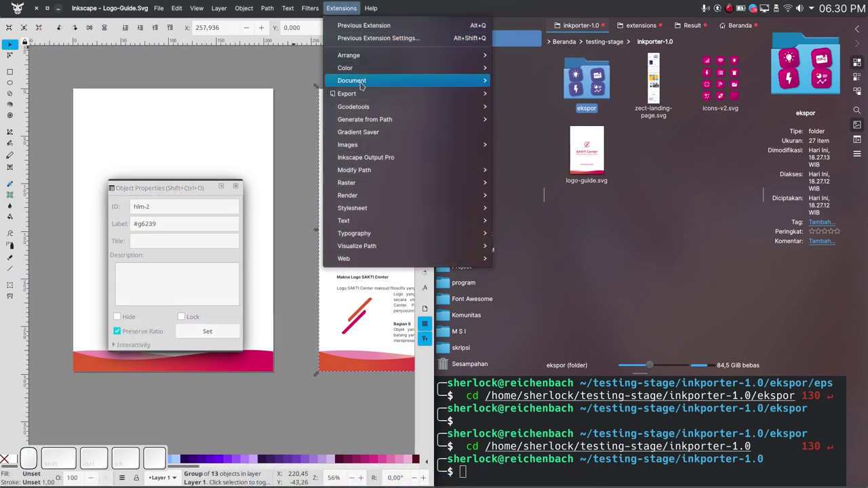
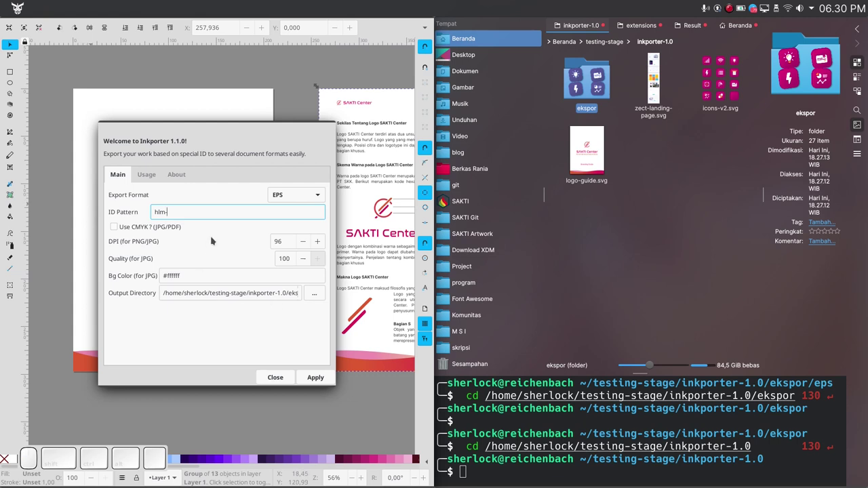
click(321, 198)
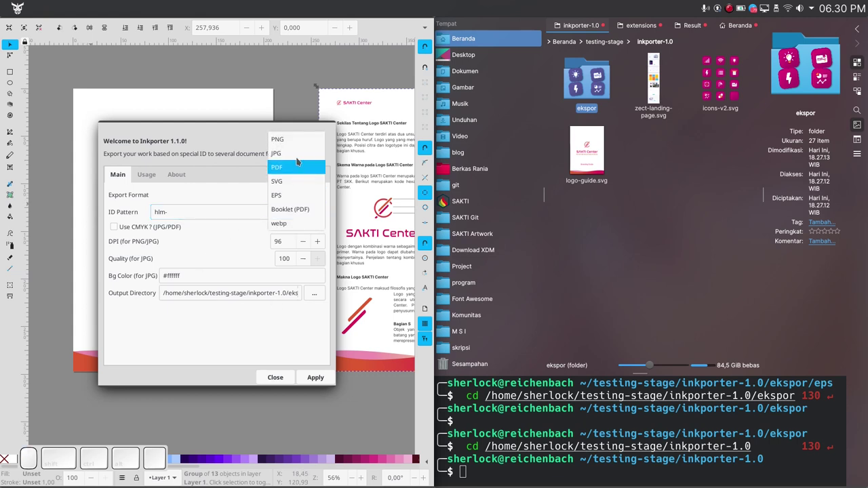
click(295, 169)
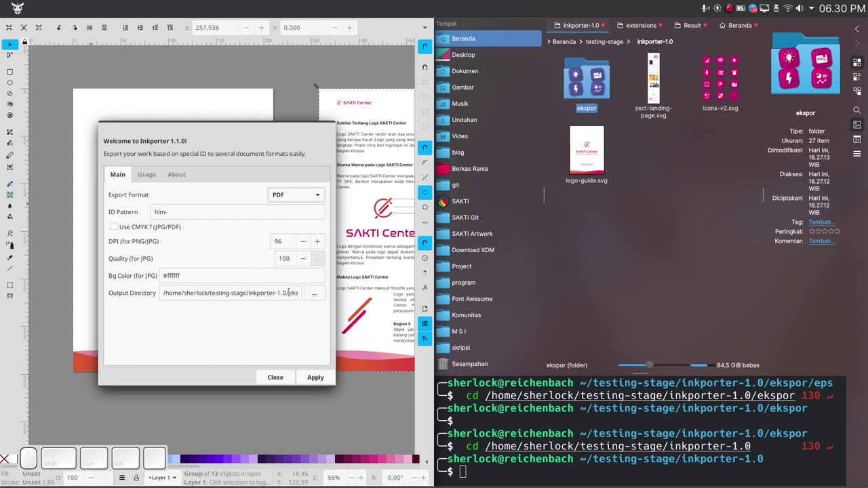
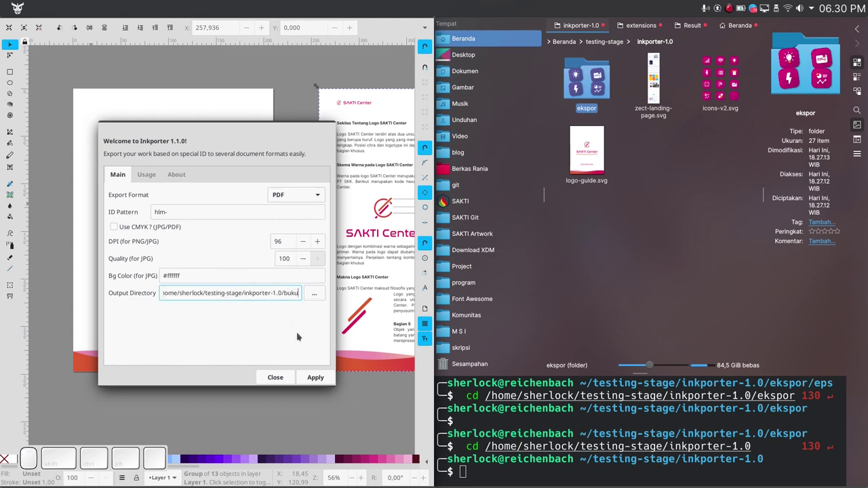
click(321, 375)
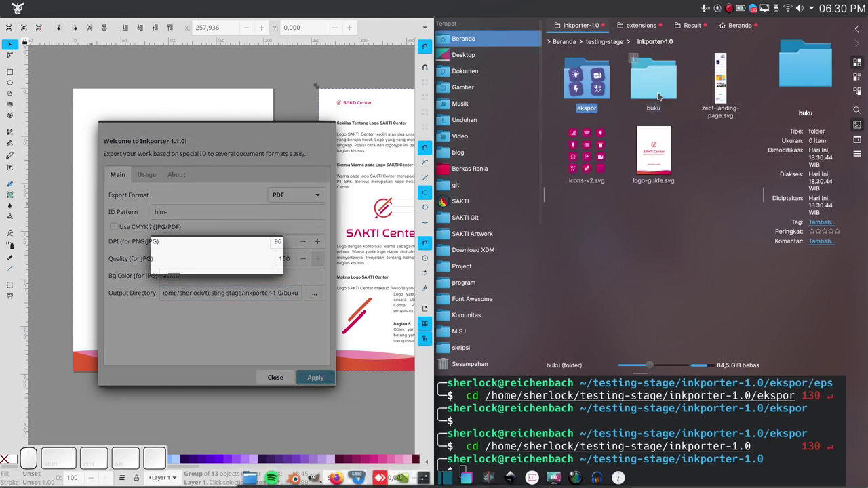
click(657, 87)
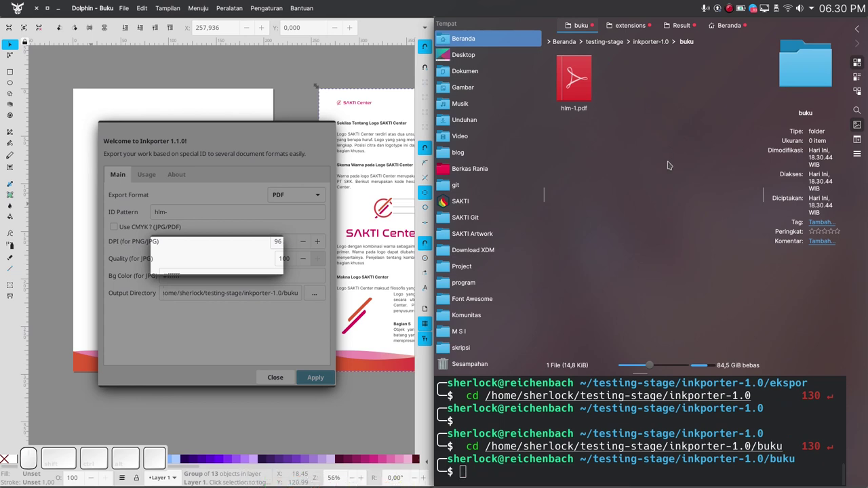
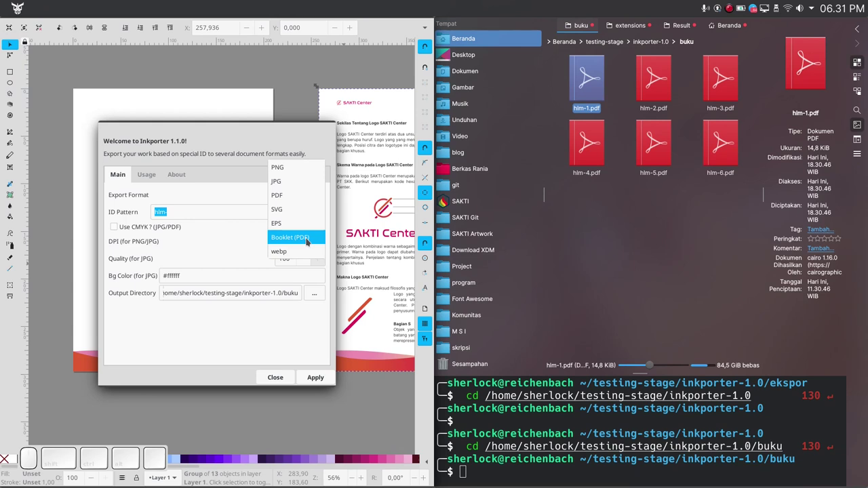
Step: Export the pages as a Booklet (PDF) with Use CMYK enabled via Inkporter
click(307, 237)
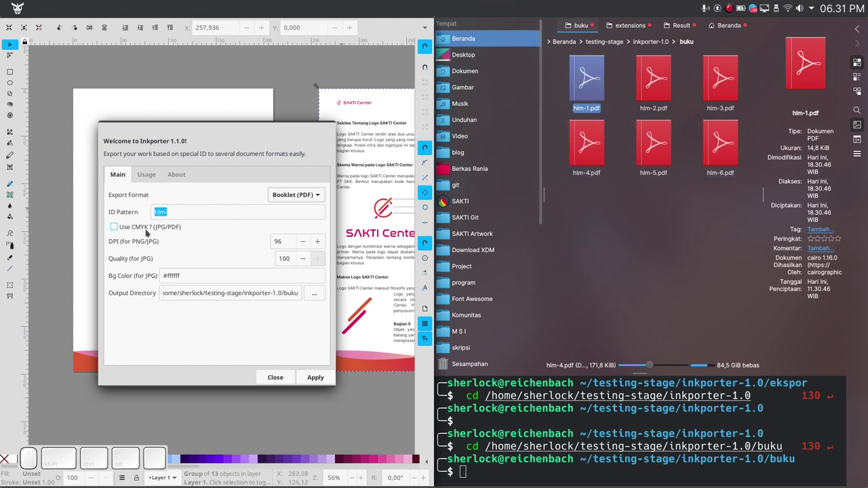
click(147, 229)
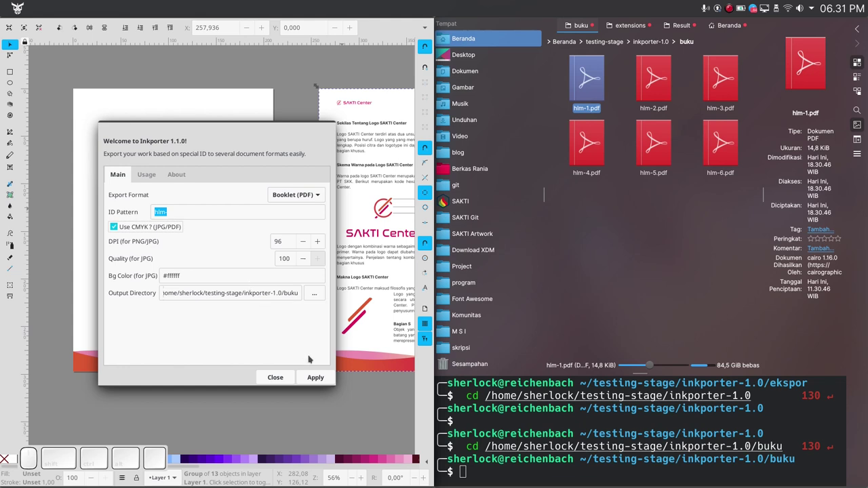
drag(318, 375, 246, 321)
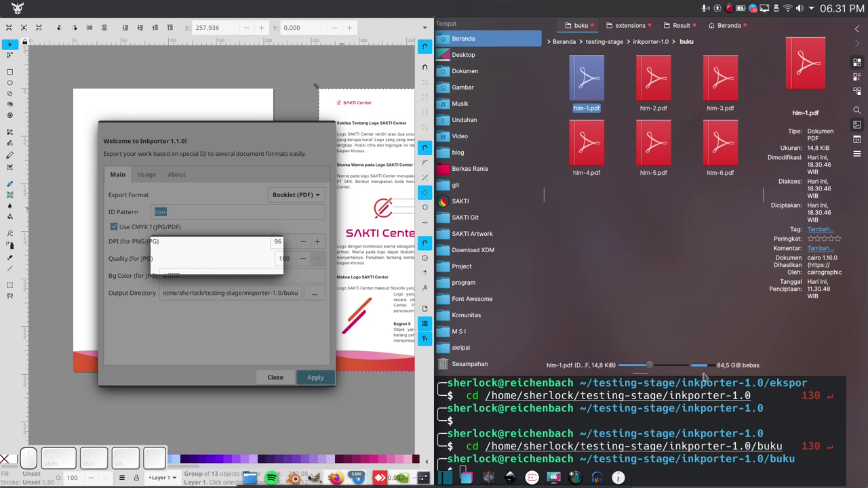
click(313, 186)
Step: Refresh the buku folder in Dolphin and select the new booklet hlm-.pdf
key(ctrl+l)
key(F4)
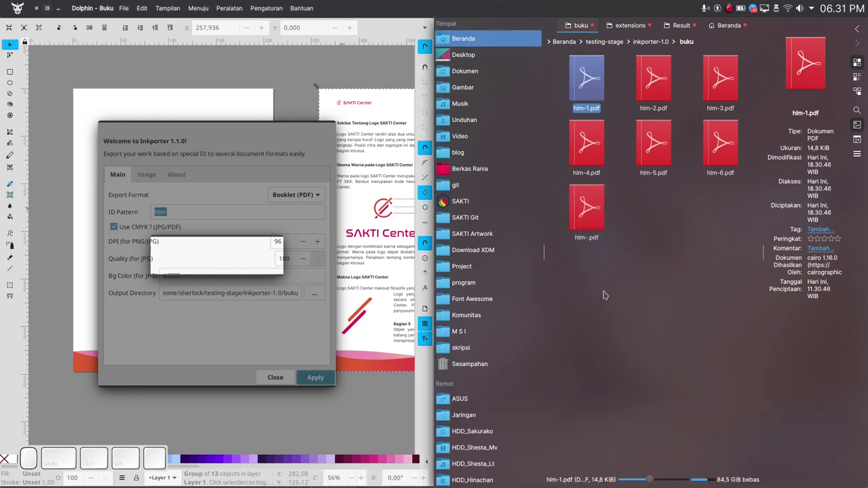
click(313, 186)
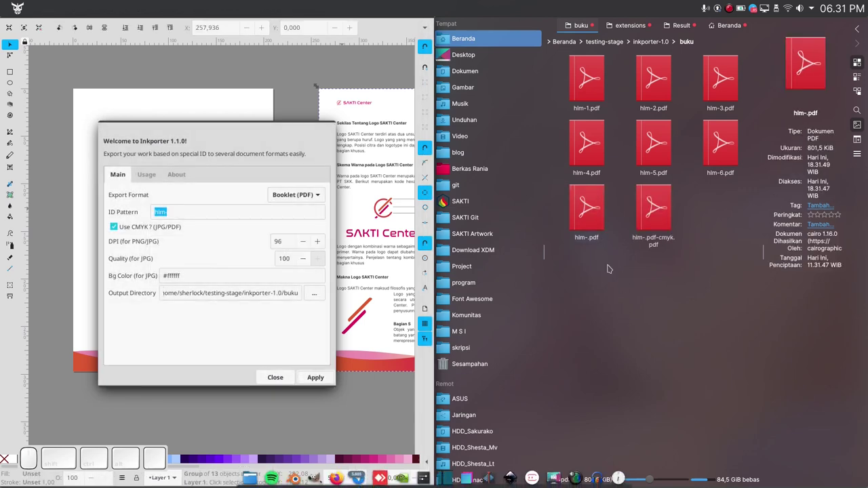
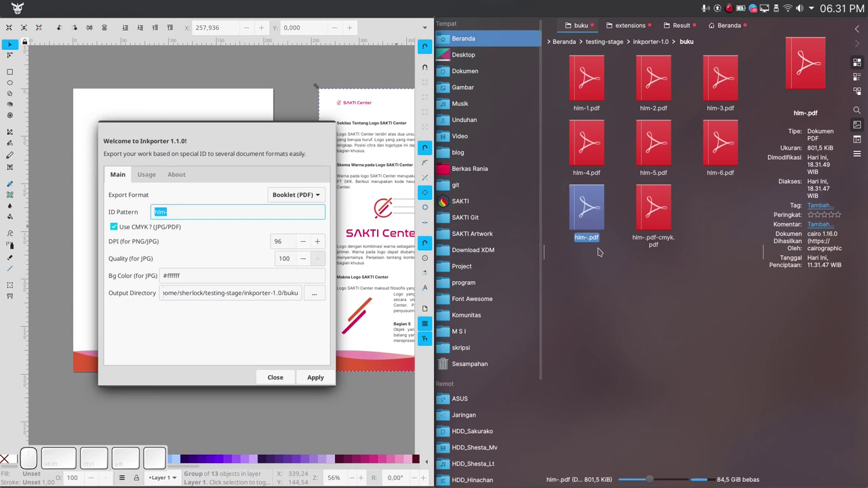
click(591, 226)
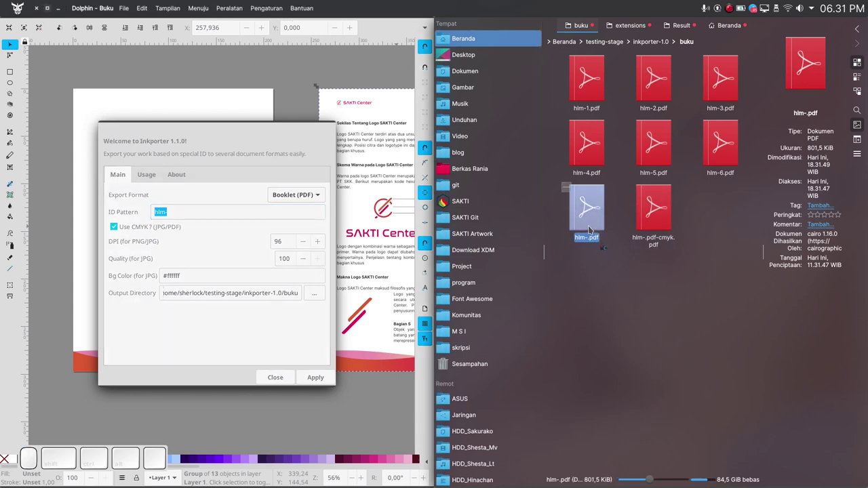
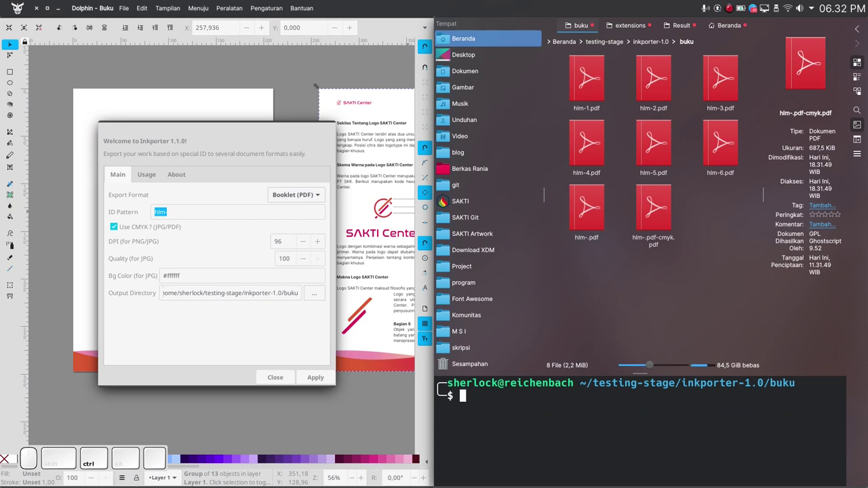
key(Tab)
key(h)
key(l)
key(Tab)
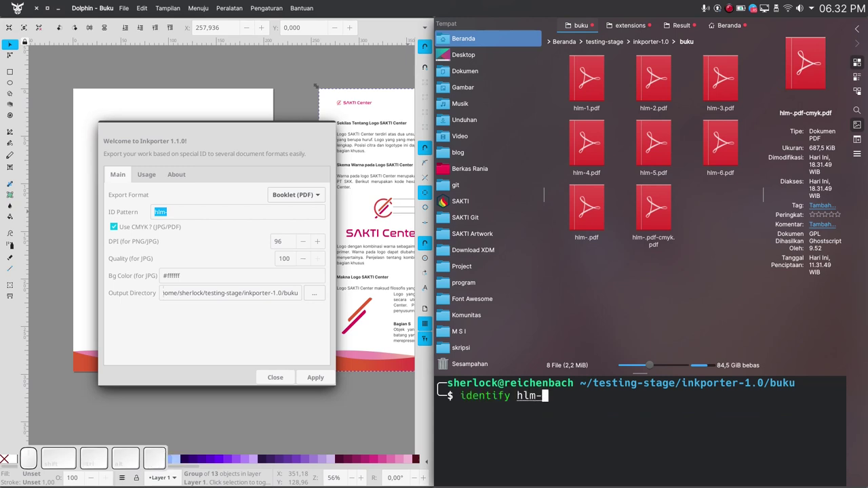
key(Tab)
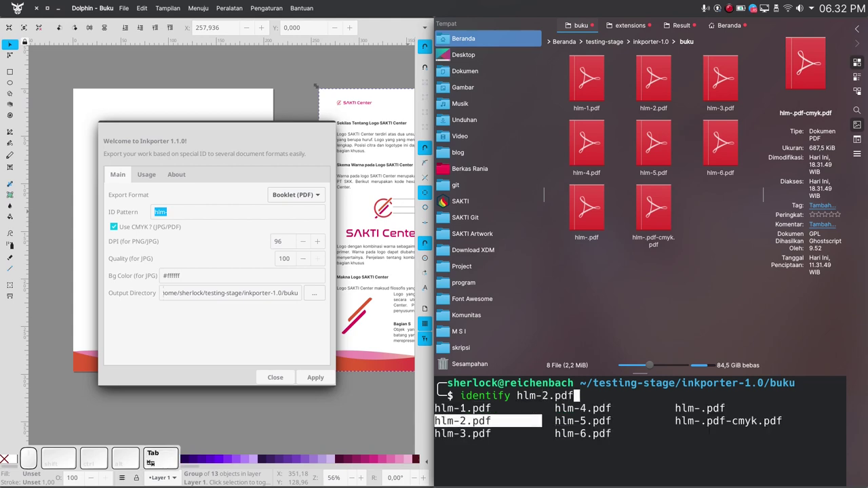
key(Right)
key(Return)
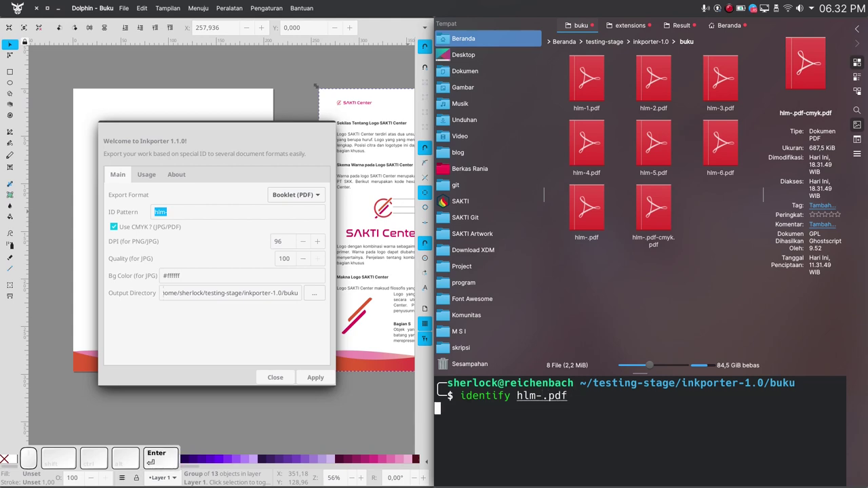
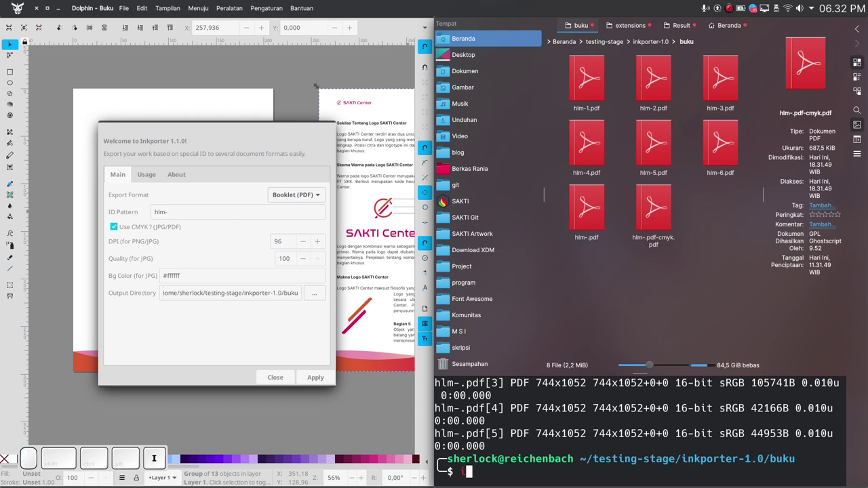
key(Tab)
key(Up)
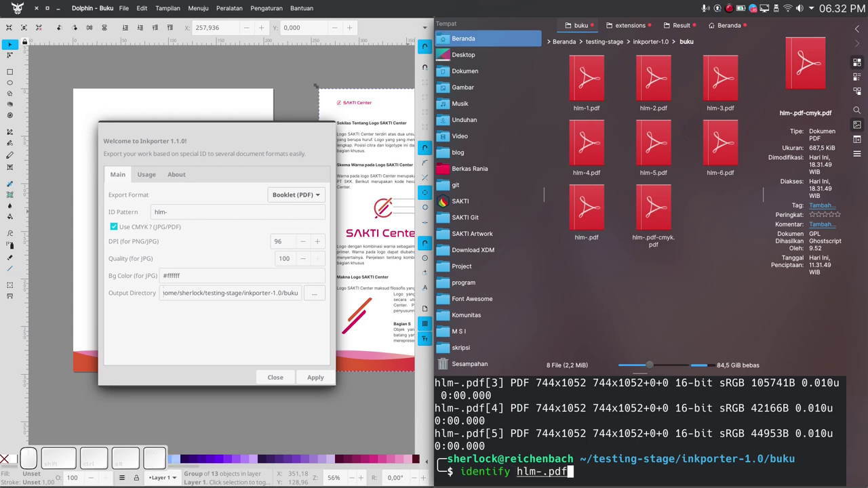
key(Tab)
key(Return)
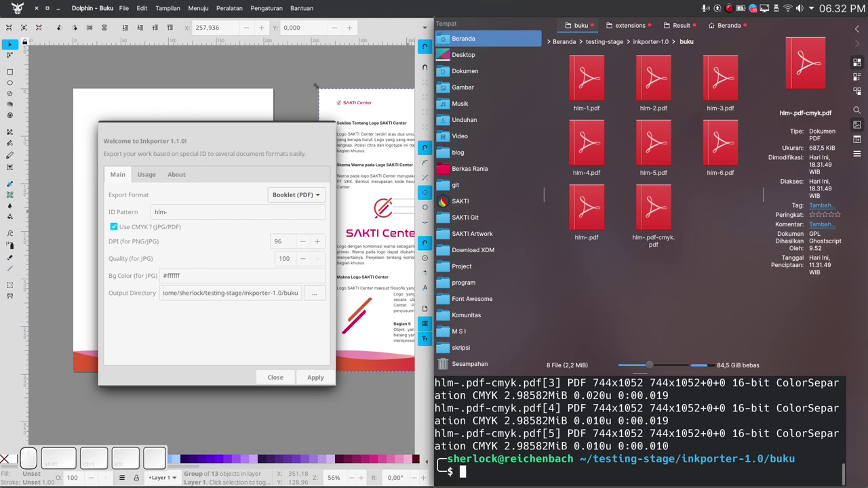
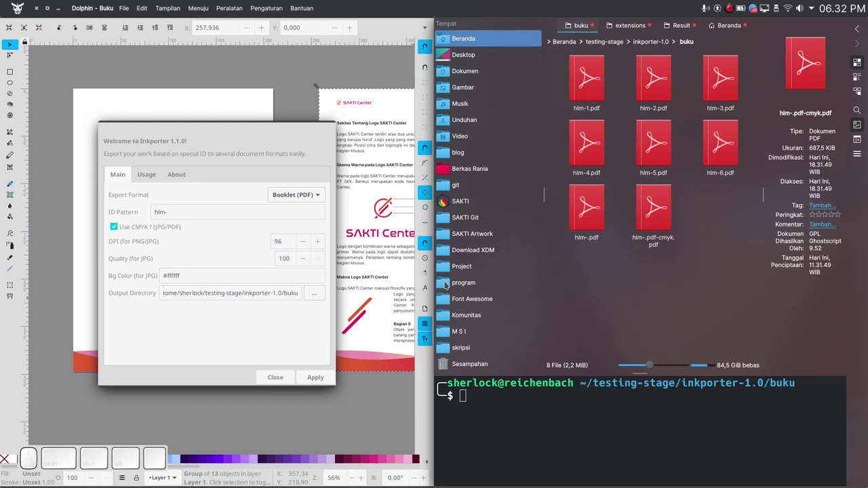
Step: Close the Inkporter and Object Properties windows and switch to Zect-Landing-Page.svg
click(267, 347)
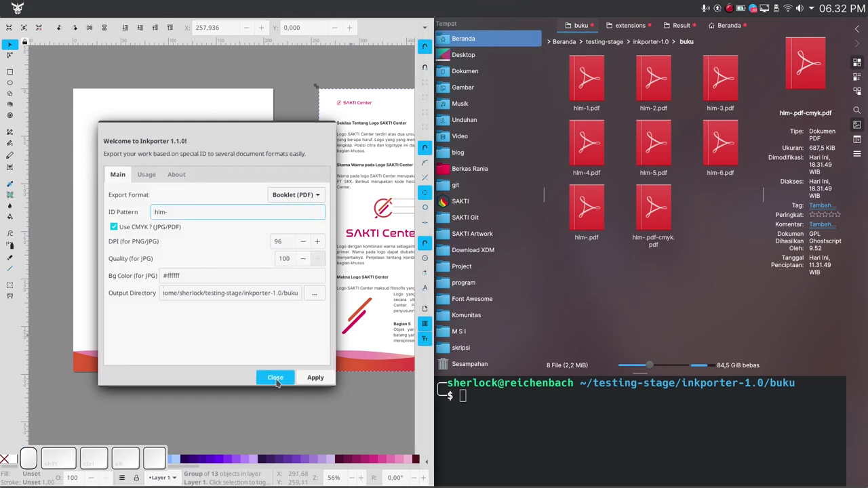
click(279, 380)
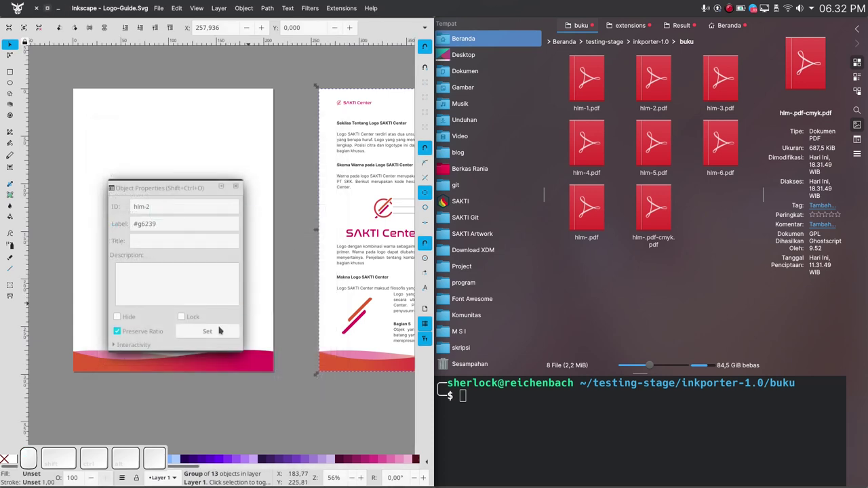
click(226, 316)
click(214, 319)
click(239, 189)
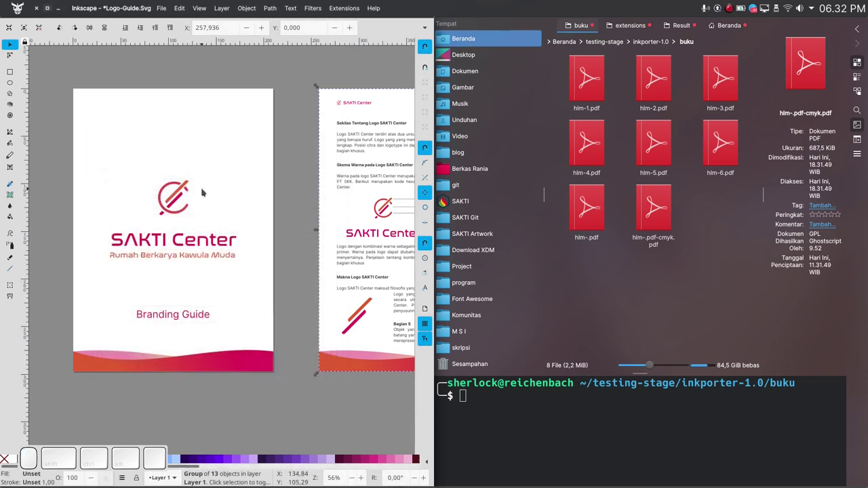
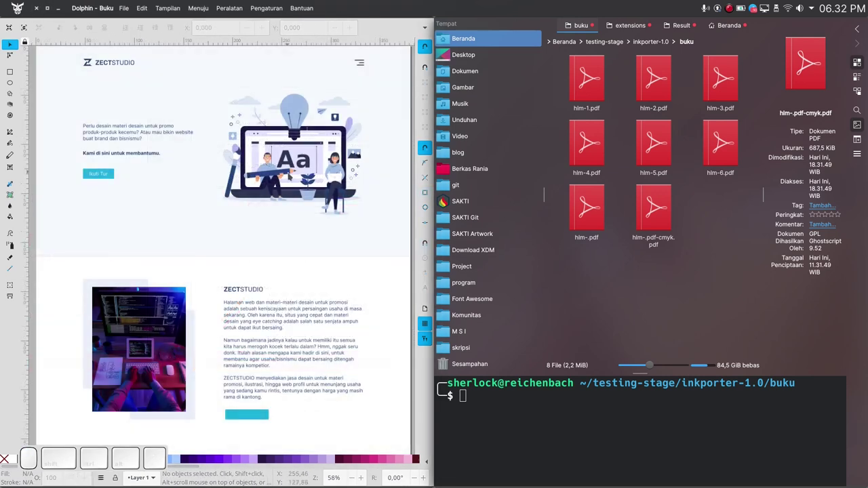
Step: Bring the Zect landing page forward and scroll through its sections
click(290, 173)
scroll(up, 3)
scroll(down, 3)
scroll(down, 3)
scroll(up, 3)
scroll(down, 3)
scroll(down, 3)
scroll(down, 3)
scroll(down, 3)
scroll(up, 3)
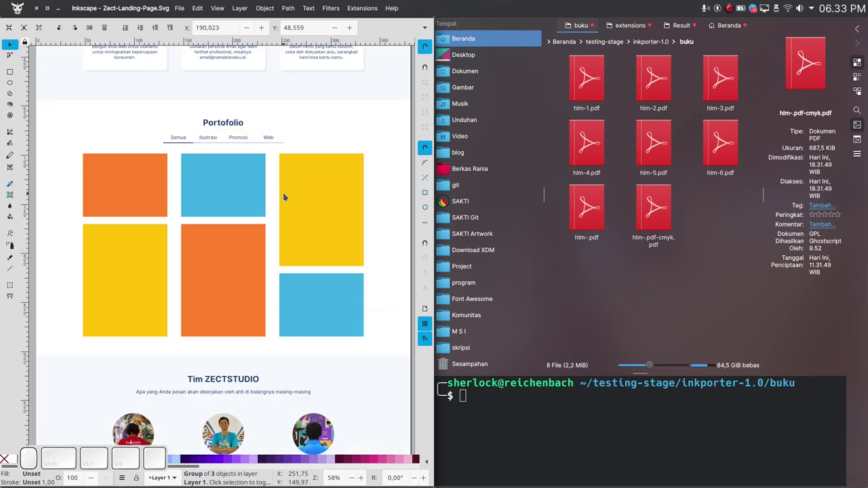
scroll(up, 3)
click(295, 128)
click(299, 239)
click(118, 175)
click(365, 178)
click(296, 212)
click(132, 175)
scroll(down, 3)
scroll(up, 3)
Step: Select the hero illustration, browse the lower sections, then deselect it
click(285, 278)
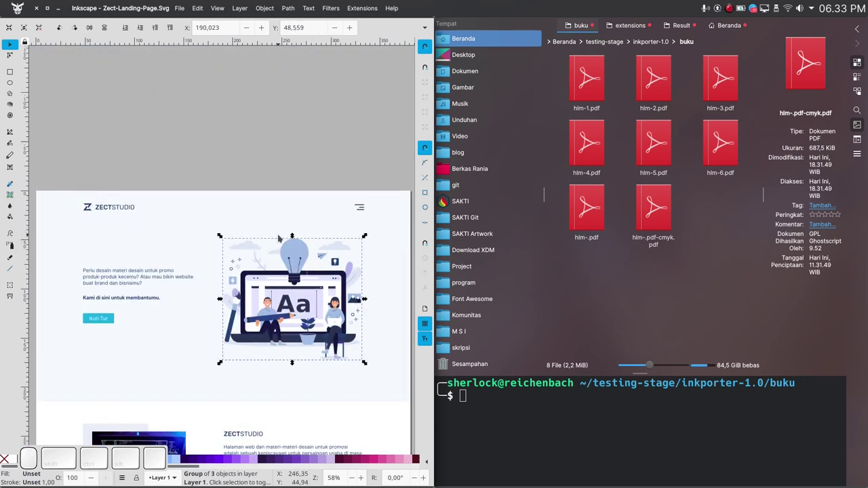
click(285, 138)
click(288, 287)
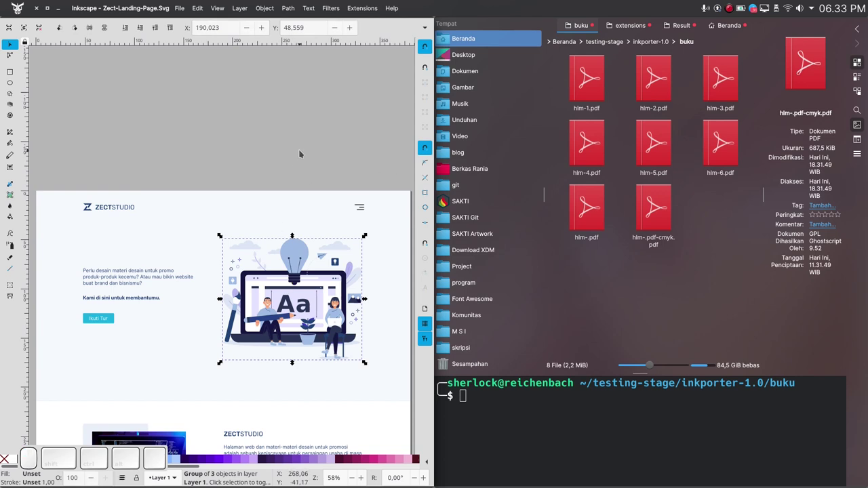
scroll(down, 3)
scroll(down, 3)
click(258, 246)
click(258, 246)
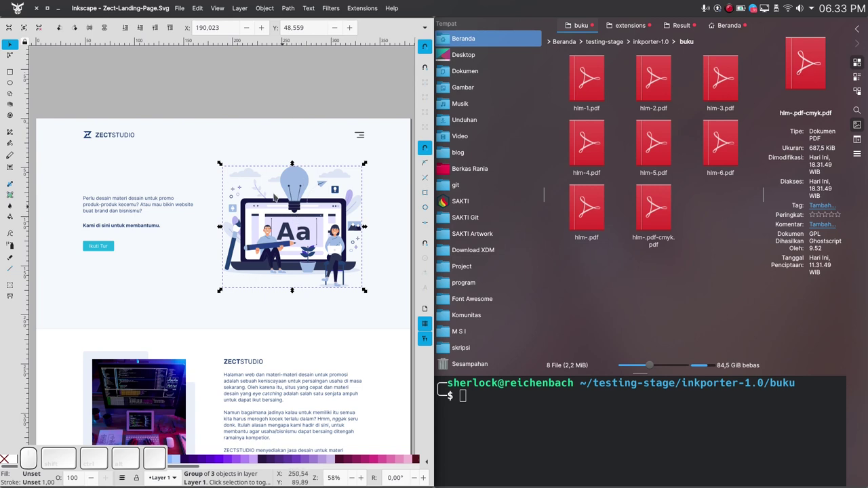
click(227, 261)
click(227, 262)
scroll(down, 3)
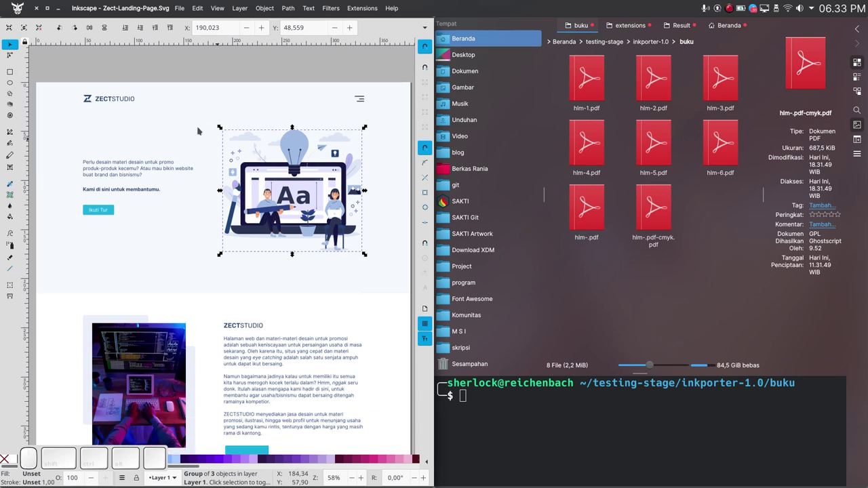
scroll(down, 3)
drag(91, 84, 269, 197)
scroll(up, 3)
click(242, 132)
scroll(up, 3)
scroll(down, 3)
scroll(up, 3)
scroll(down, 3)
scroll(up, 3)
key(space)
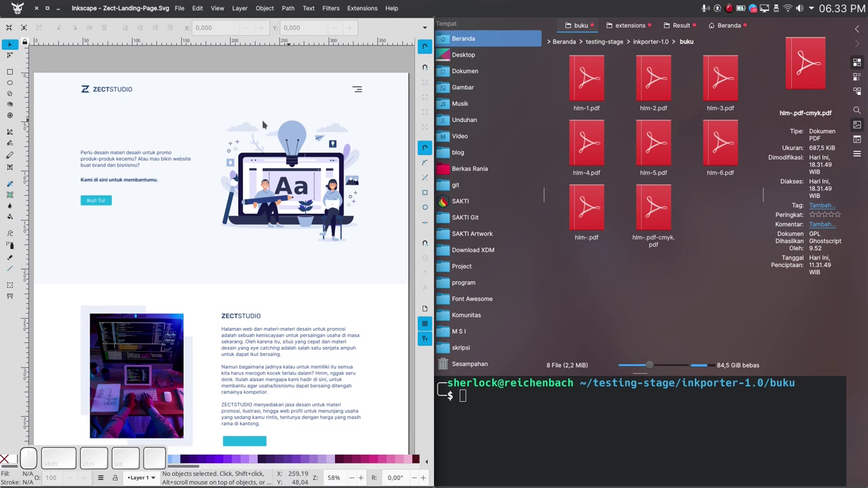
Step: Check the ZECTSTUDIO header logo's ID in Object Properties
click(122, 90)
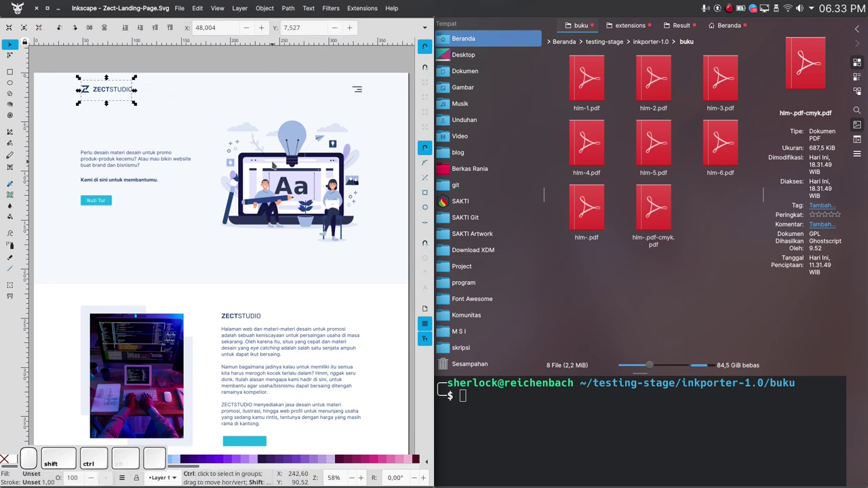
key(ctrl+shift+o)
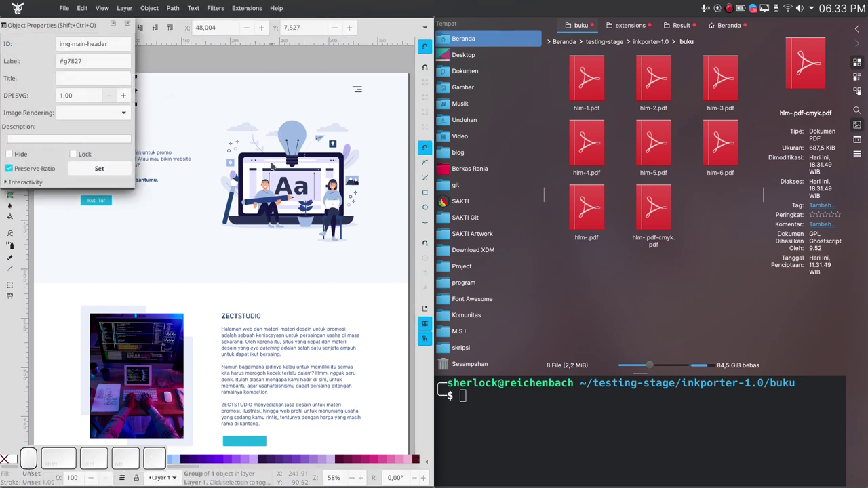
click(224, 215)
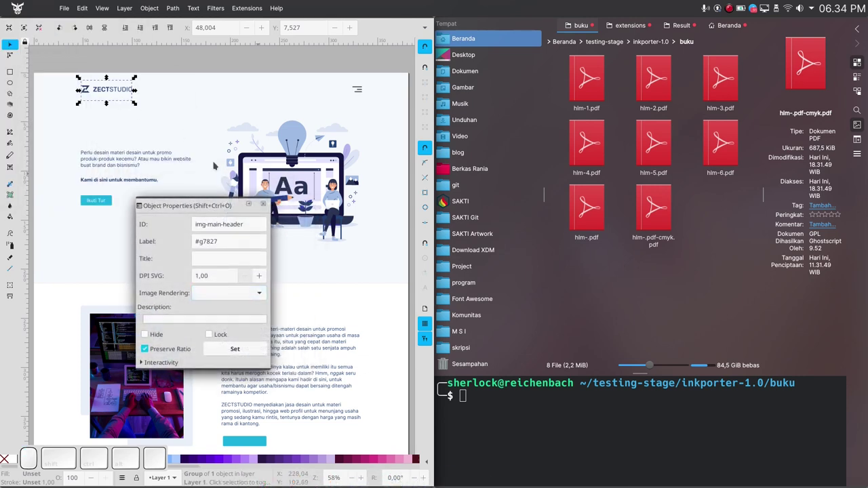
click(284, 170)
scroll(down, 3)
scroll(up, 3)
scroll(down, 3)
Step: Check the IDs of the Template Promosi, Ilustrasi Konten and other service icons
click(328, 159)
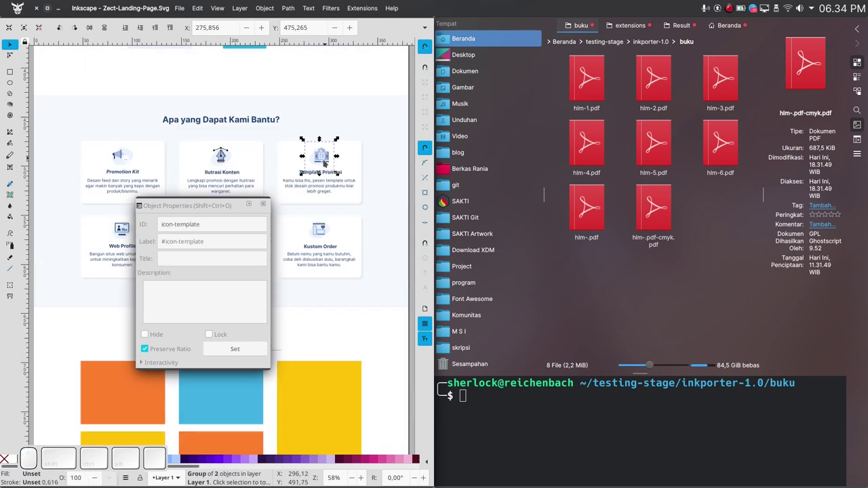
click(226, 159)
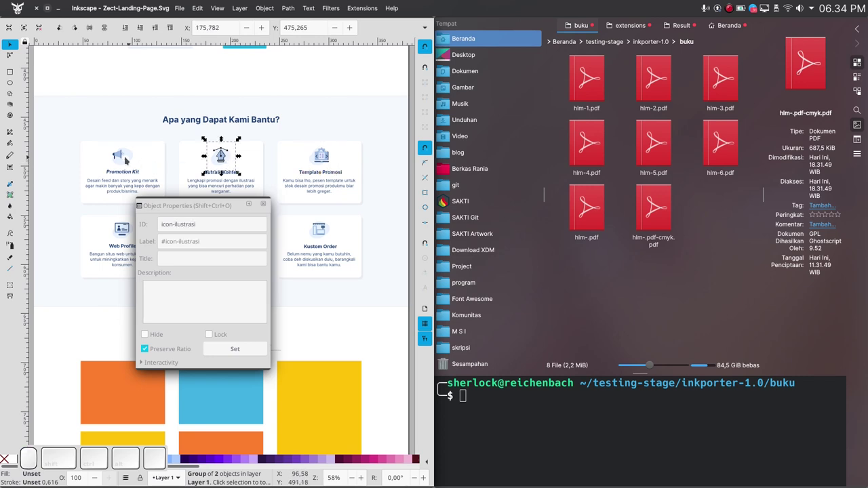
click(122, 156)
click(325, 236)
scroll(down, 3)
click(323, 236)
scroll(down, 3)
Step: Check the team photos' IDs tim-rania and tim-sofyan
click(325, 228)
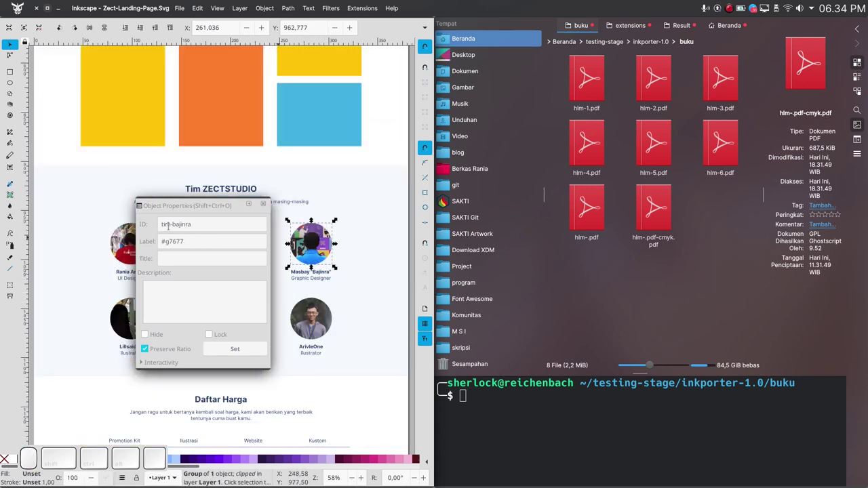
click(325, 228)
click(324, 228)
click(324, 228)
scroll(down, 3)
Step: Select the main hero illustration to confirm its ID img-main
click(221, 104)
scroll(up, 3)
scroll(up, 3)
scroll(down, 3)
click(348, 193)
scroll(up, 3)
click(312, 205)
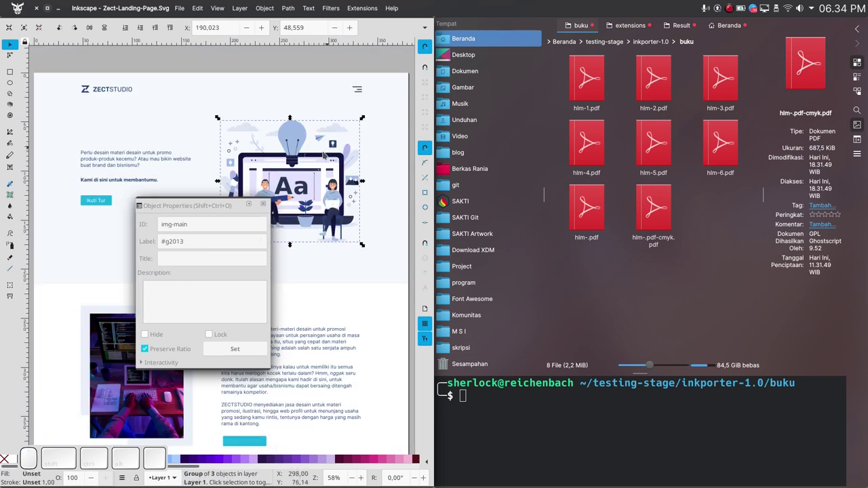
scroll(down, 3)
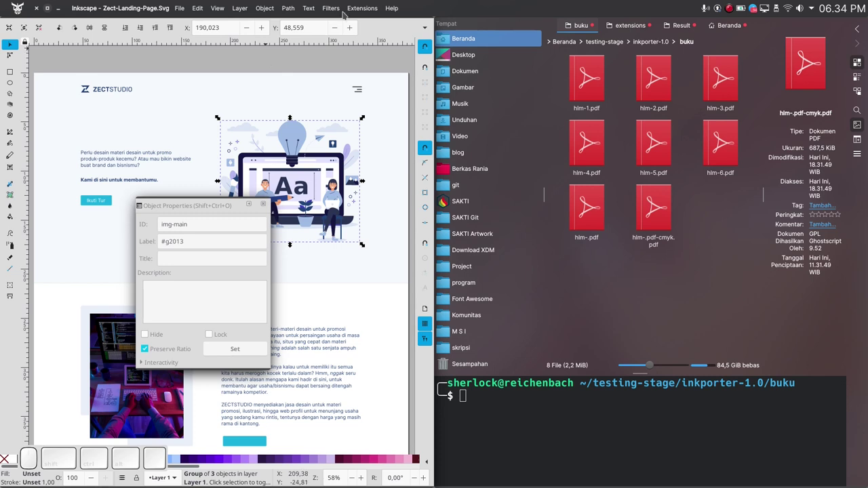
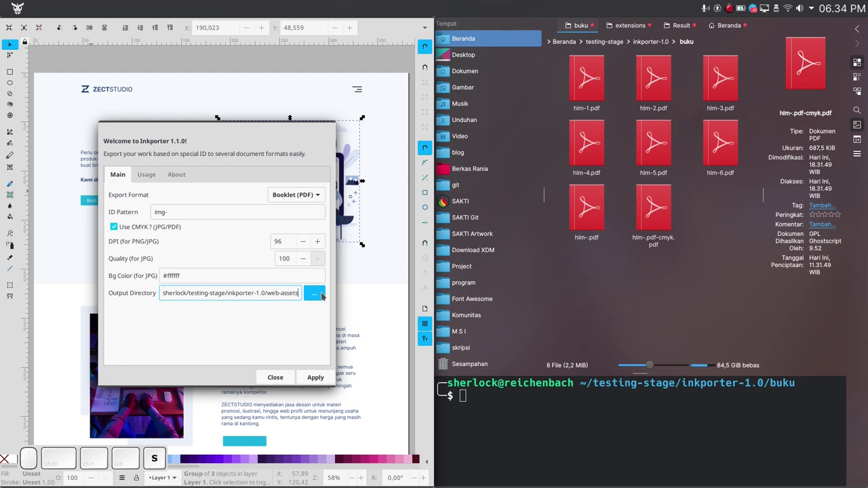
Step: Set Inkporter's Output Directory to web-assets/img
key(i)
key(BackSpace)
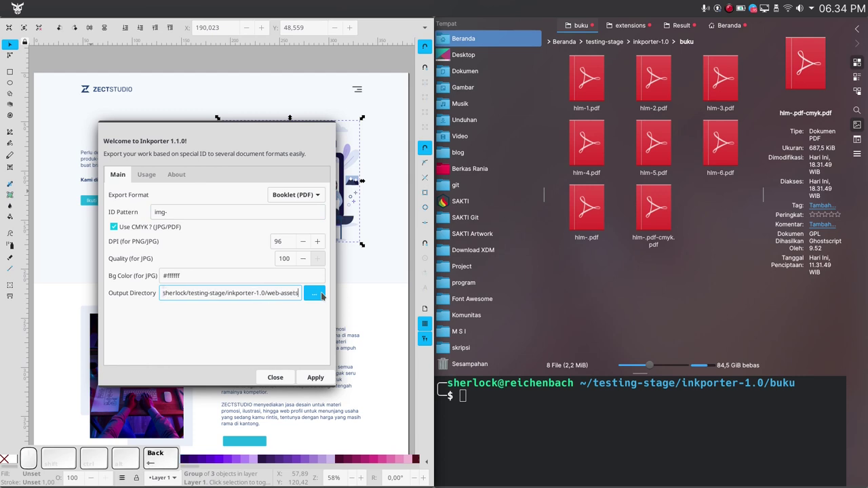
key(/)
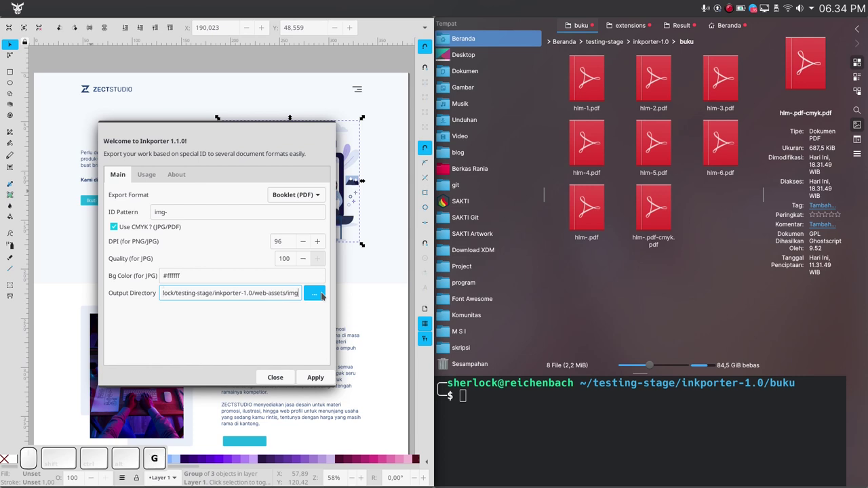
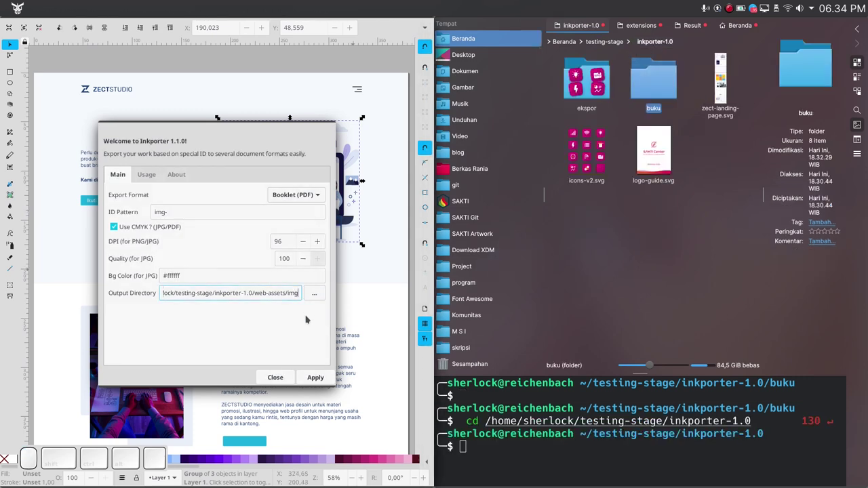
click(323, 376)
click(246, 360)
Step: Uncheck Use CMYK, choose SVG format and apply, hitting a FileNotFoundError for the missing folder
click(160, 227)
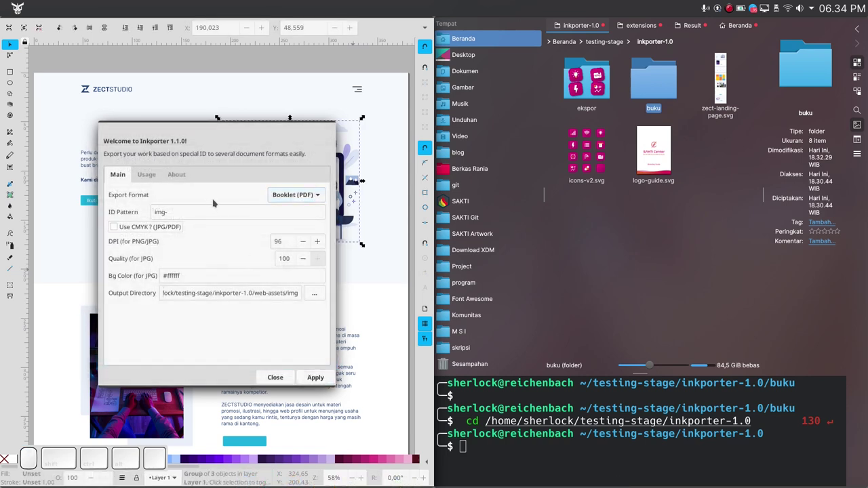
click(304, 196)
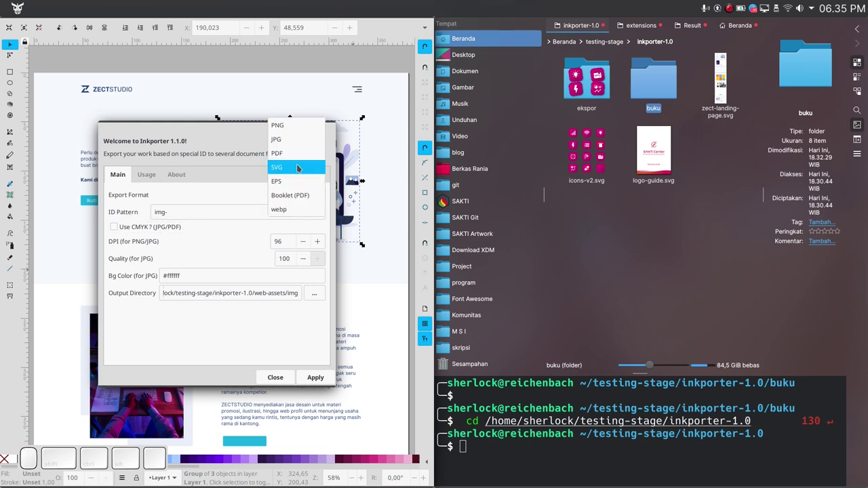
click(300, 168)
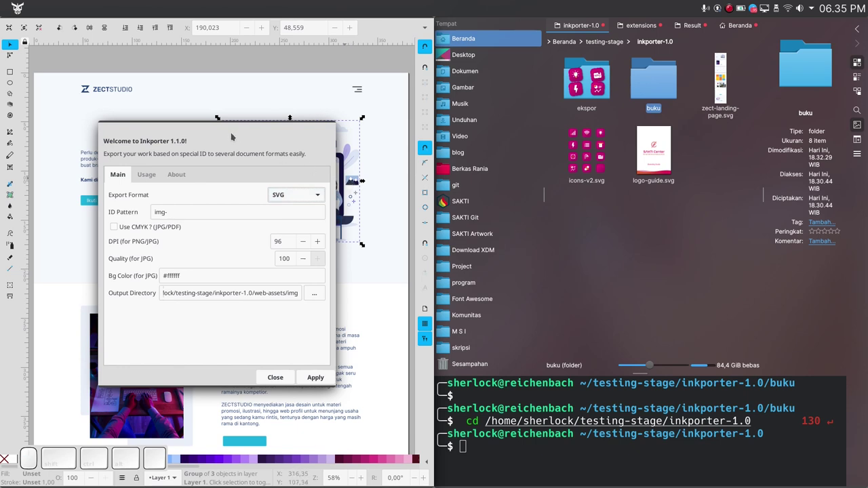
drag(204, 174, 345, 303)
click(313, 378)
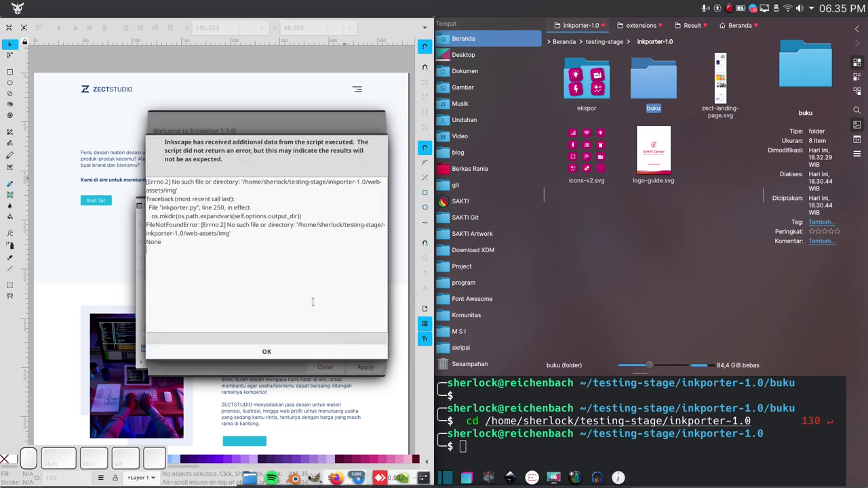
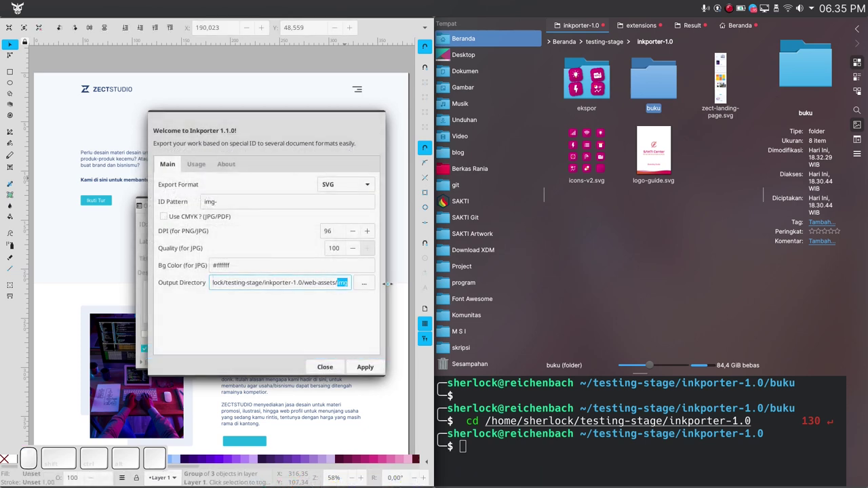
Step: Retarget output to web-assets, export the img- objects as SVG and view the folder
key(BackSpace)
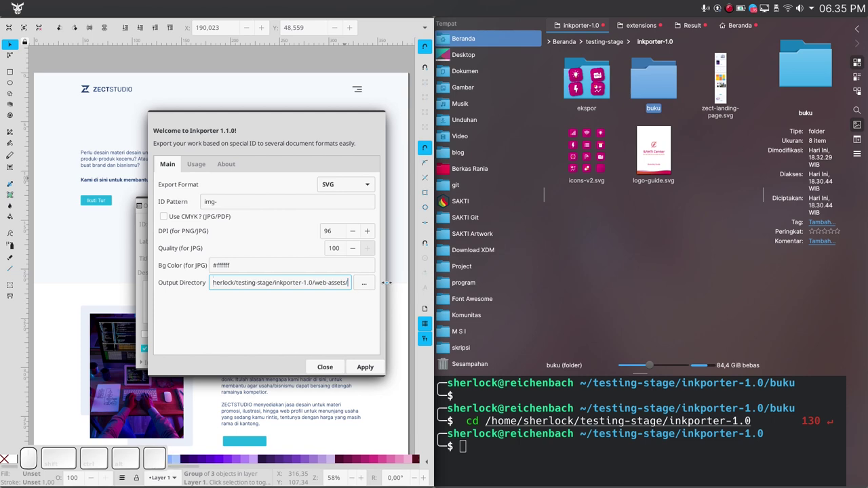
key(BackSpace)
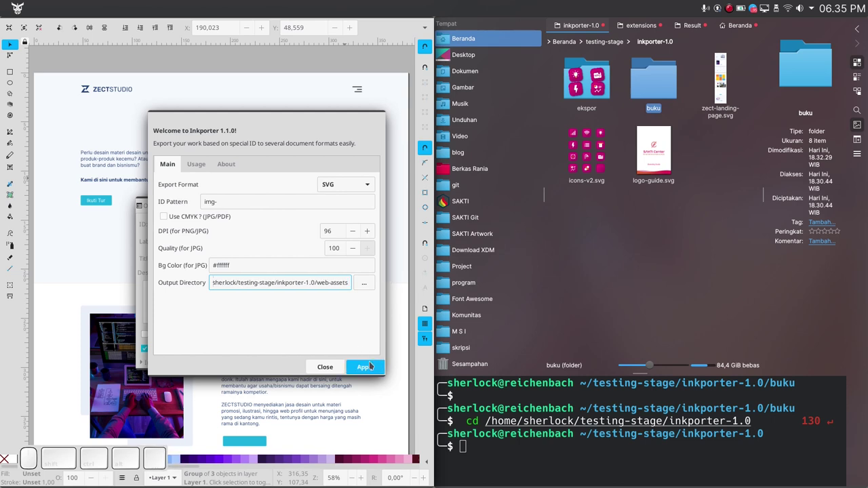
click(373, 362)
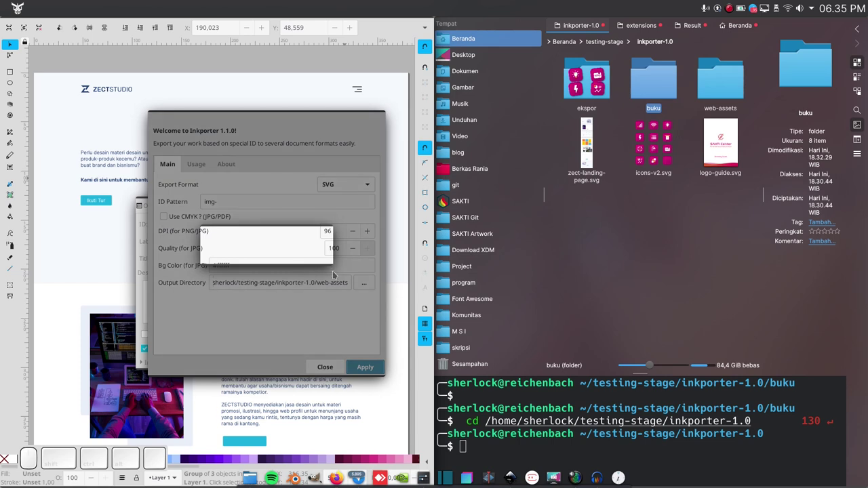
click(733, 90)
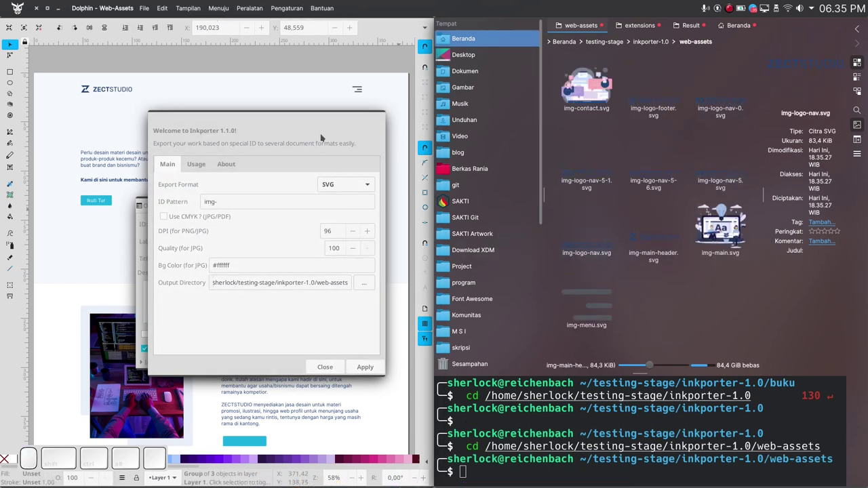
Step: Change the ID Pattern to icon- and export those objects as SVG into web-assets
click(339, 140)
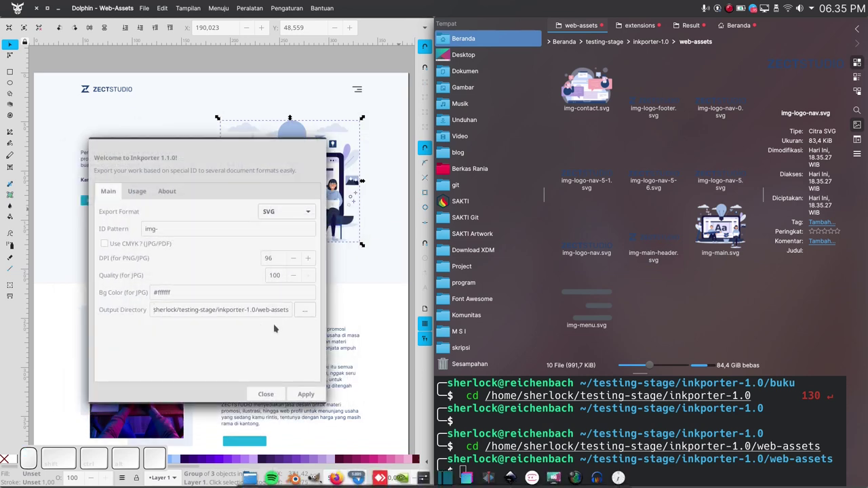
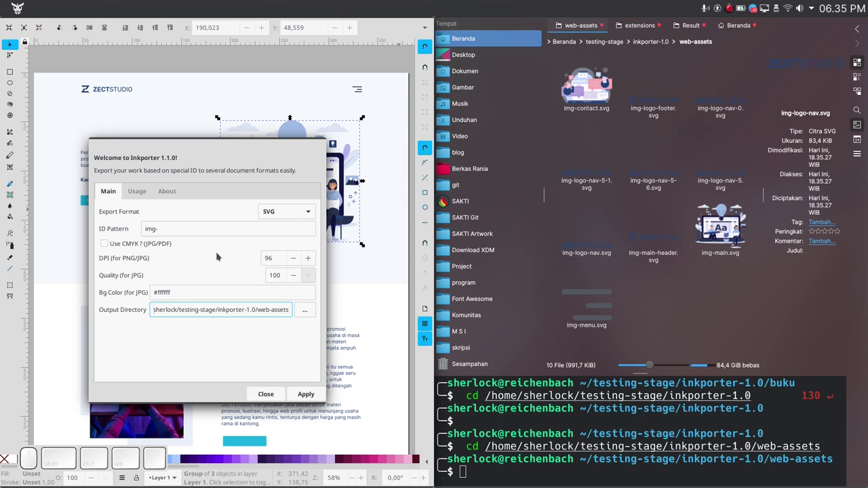
drag(87, 199, 105, 218)
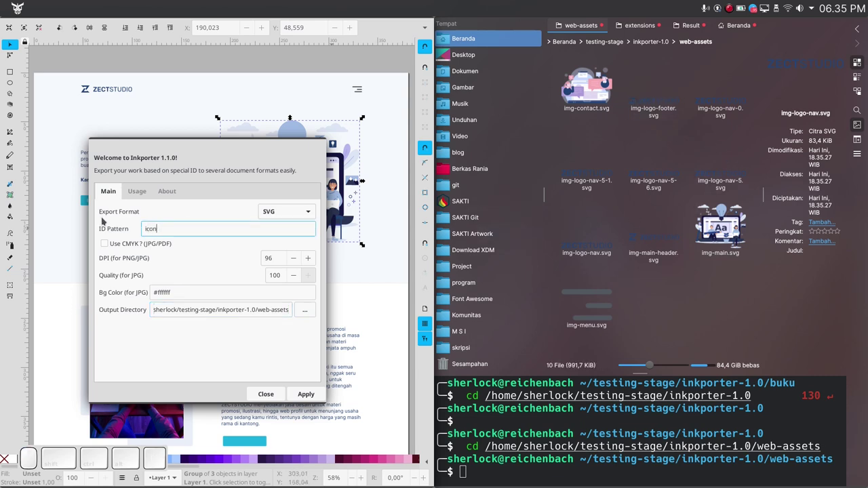
key(-)
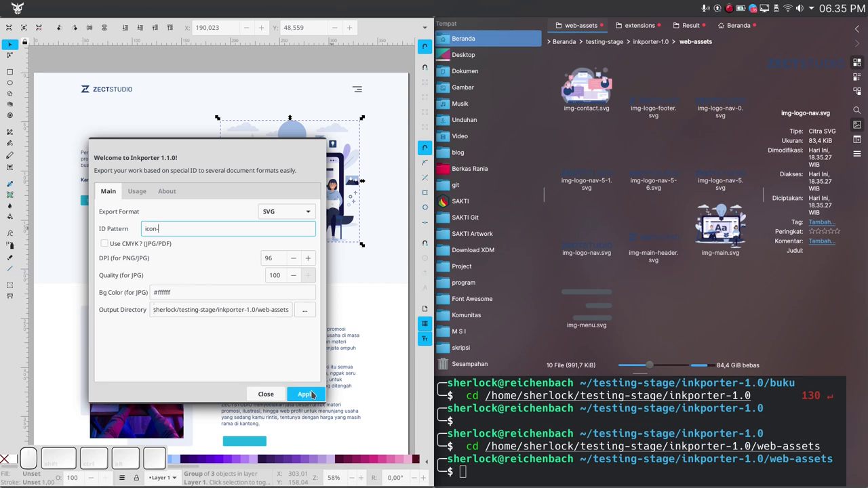
click(314, 392)
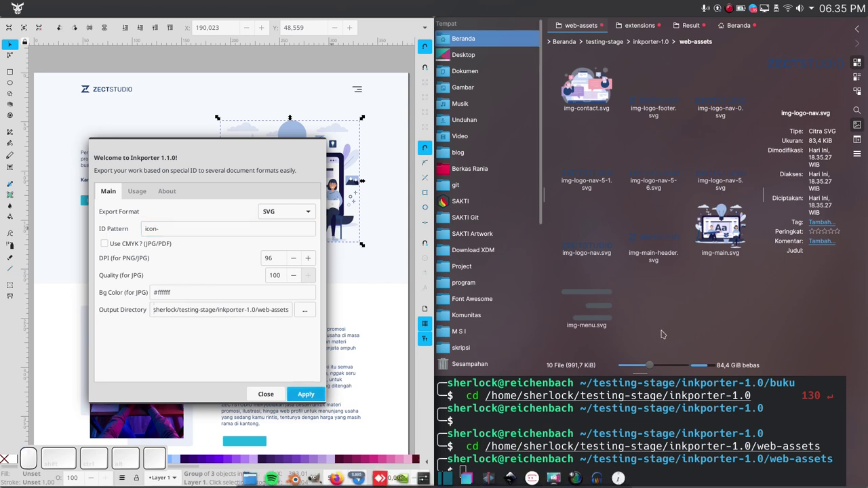
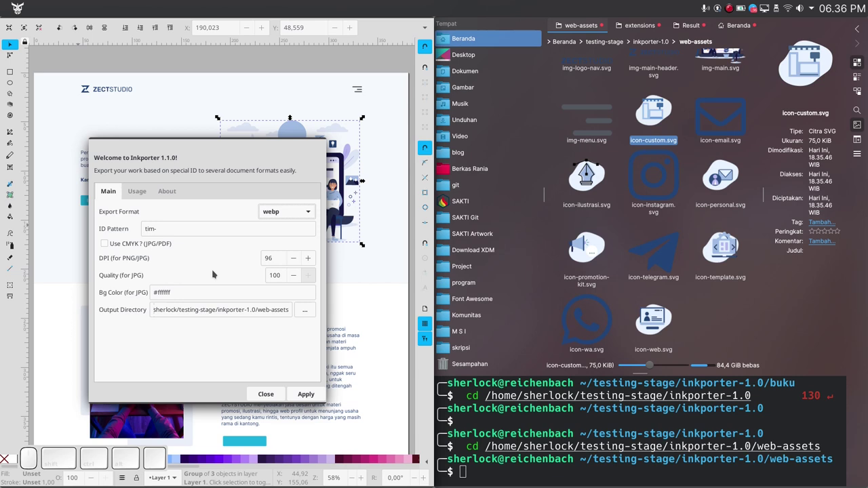
Step: Export the tim- team photos as WebP and review the web-assets folder
click(87, 198)
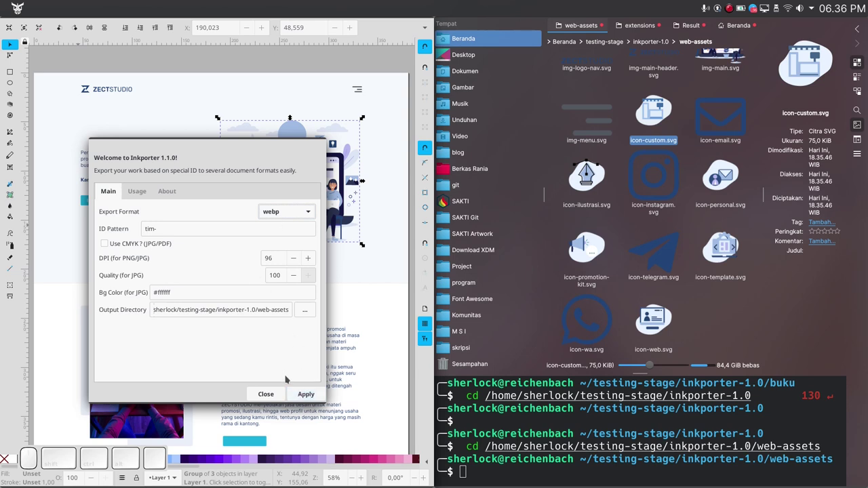
click(304, 389)
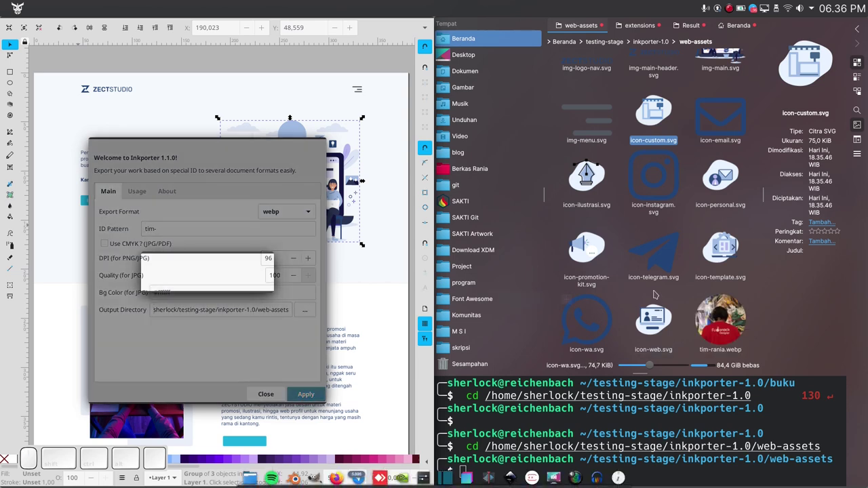
scroll(down, 3)
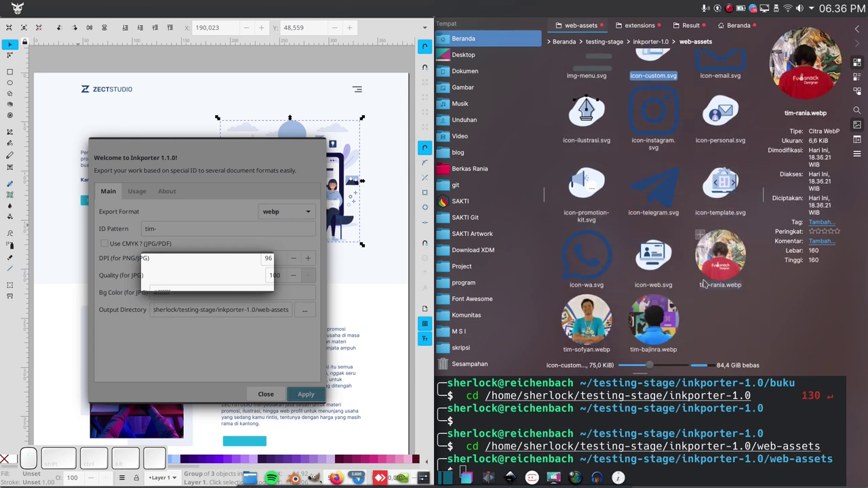
scroll(up, 3)
scroll(down, 3)
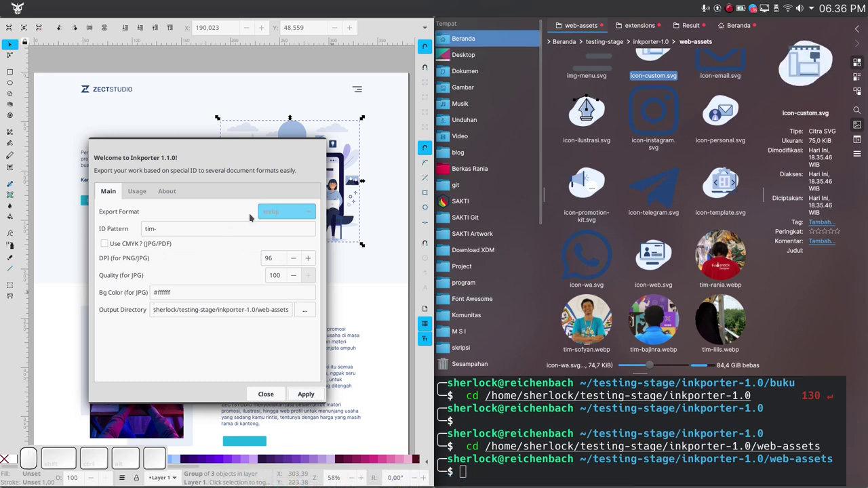
scroll(up, 3)
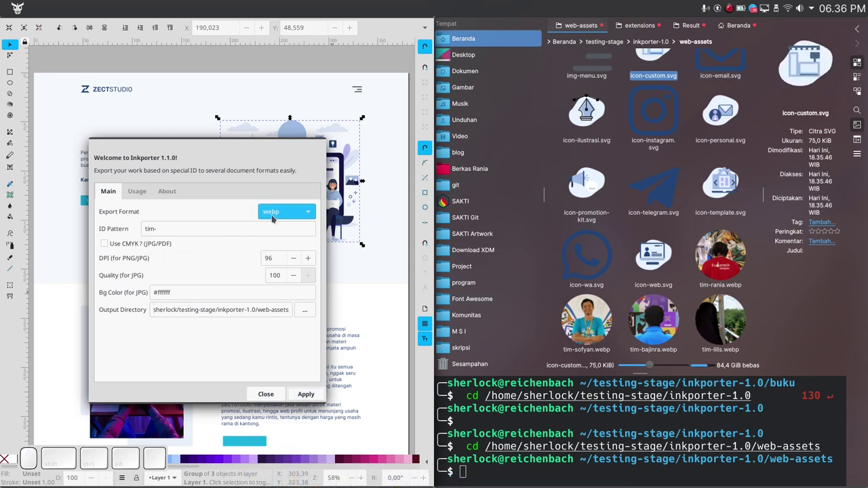
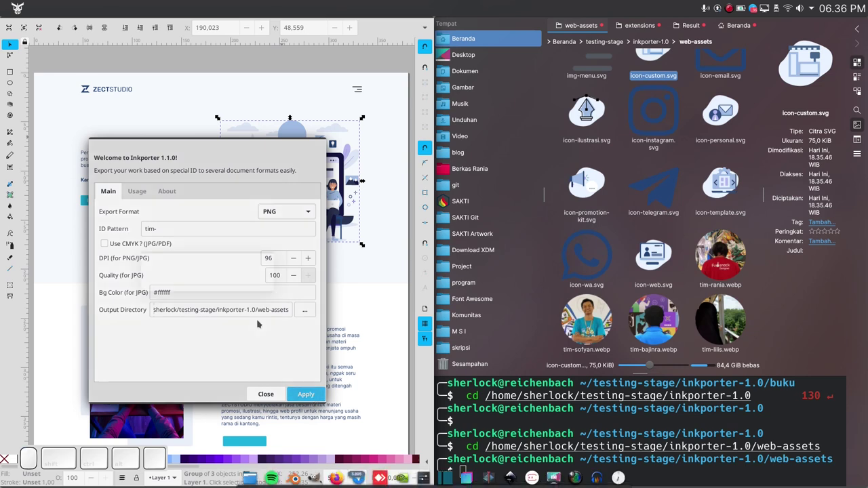
scroll(down, 3)
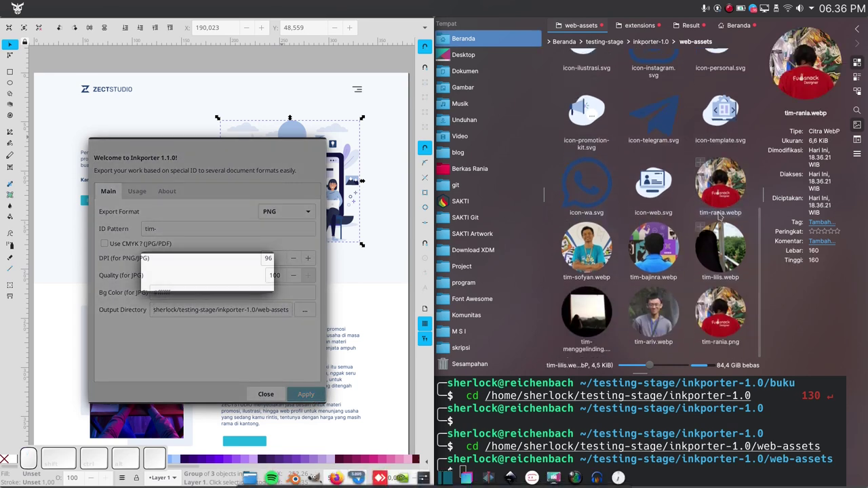
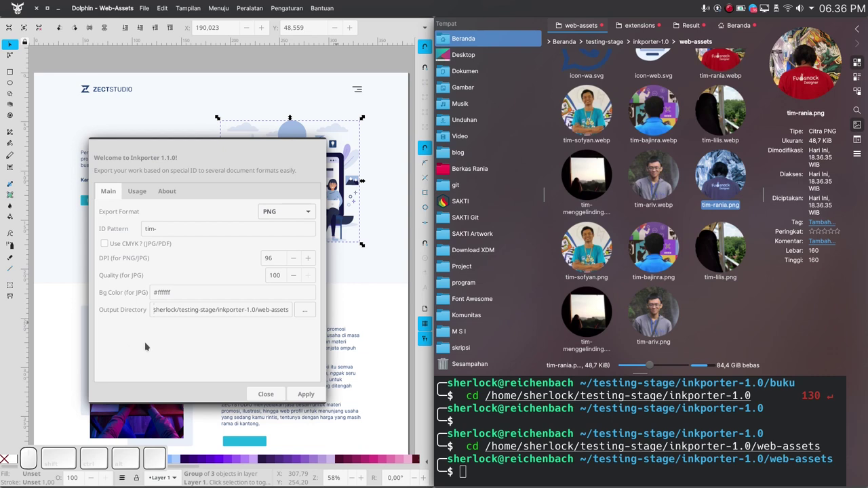
Step: Export the tim- photos again as PNG and close the Inkporter dialog
click(268, 395)
click(266, 206)
click(275, 264)
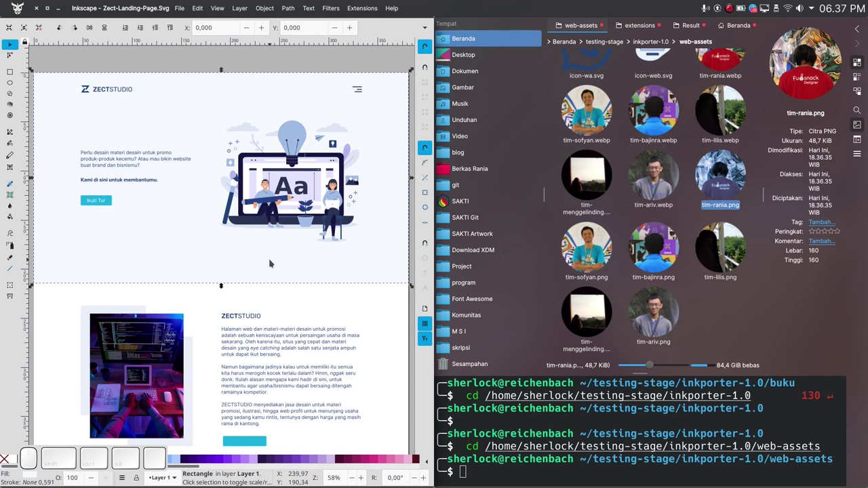
scroll(down, 3)
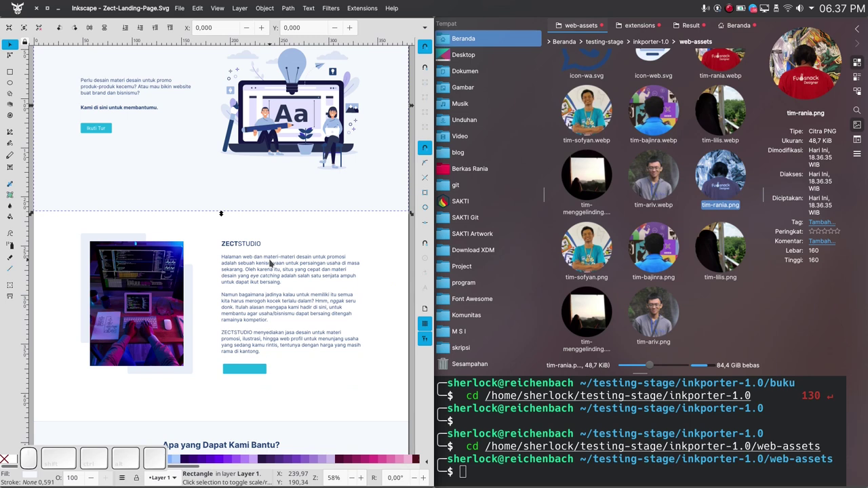
scroll(up, 3)
scroll(up, 3)
scroll(down, 3)
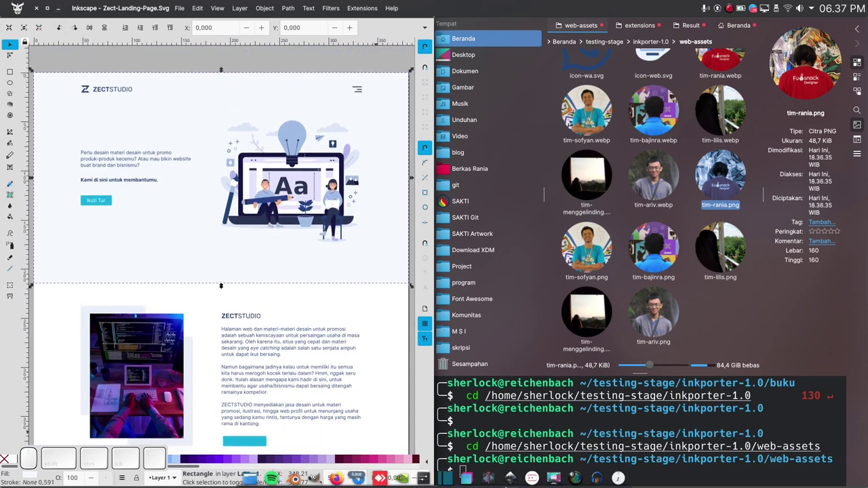
click(295, 472)
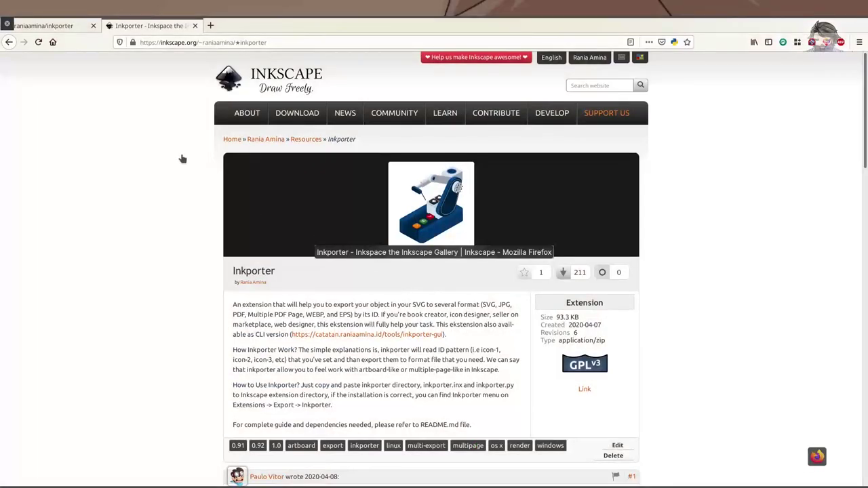
click(61, 72)
click(62, 28)
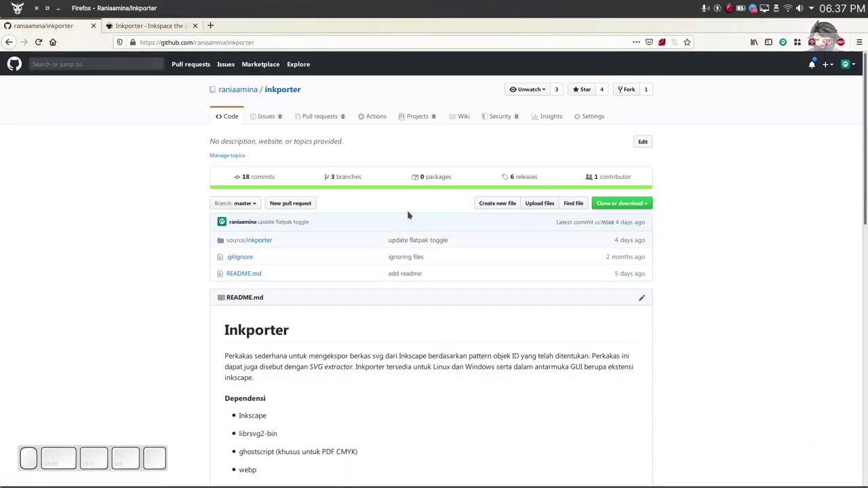
click(279, 121)
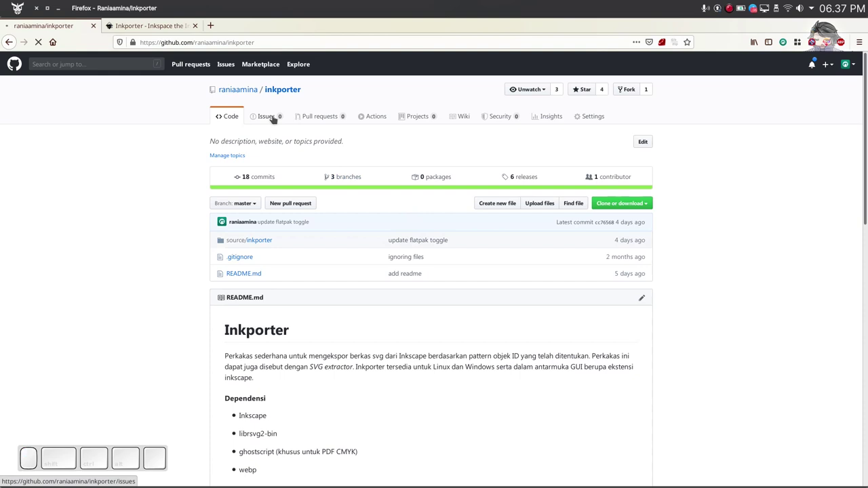
scroll(down, 3)
scroll(down, 3)
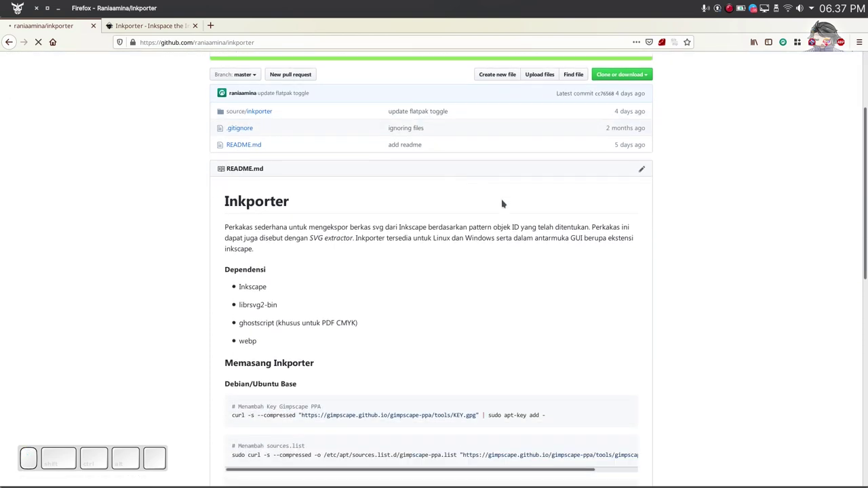
scroll(up, 3)
scroll(down, 3)
click(756, 41)
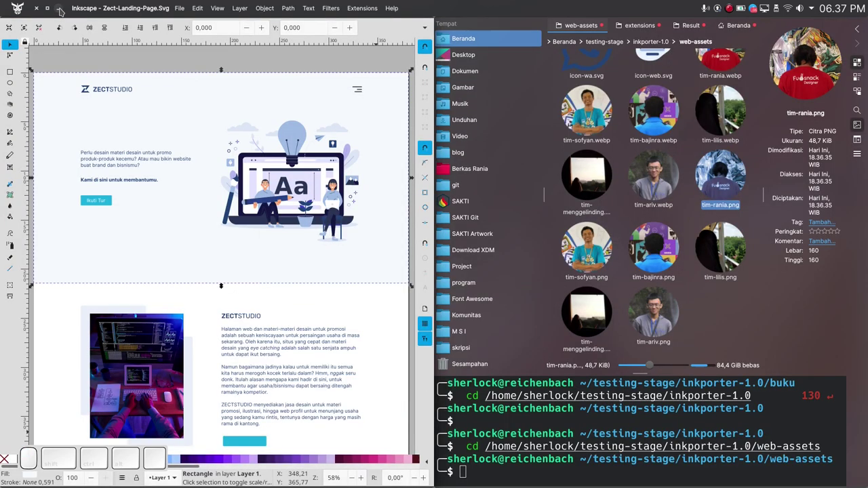
Step: Close the Inkscape window and then the Dolphin file manager, leaving the desktop
click(25, 59)
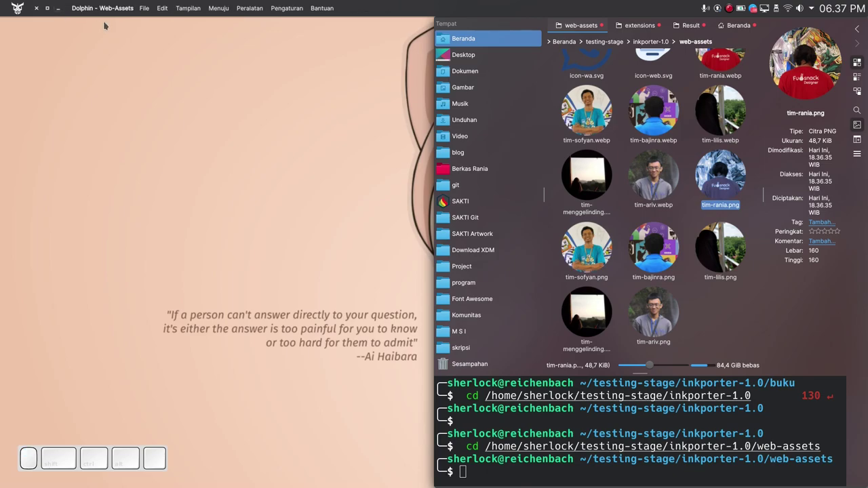
click(59, 12)
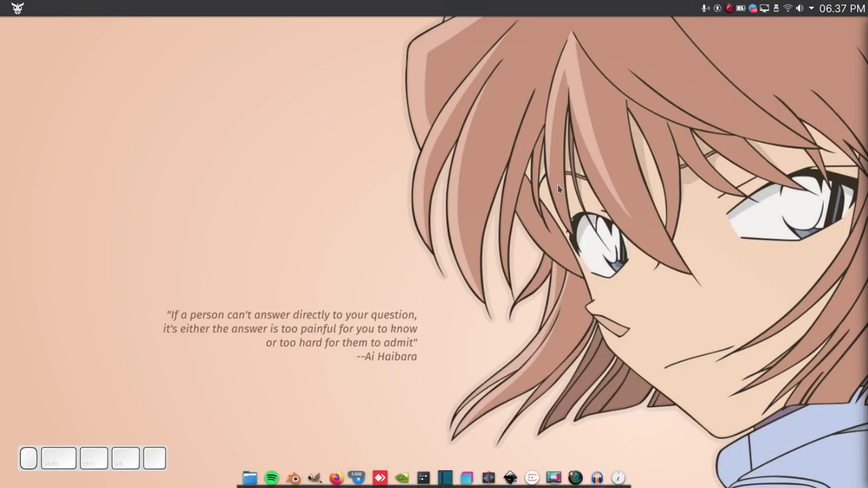